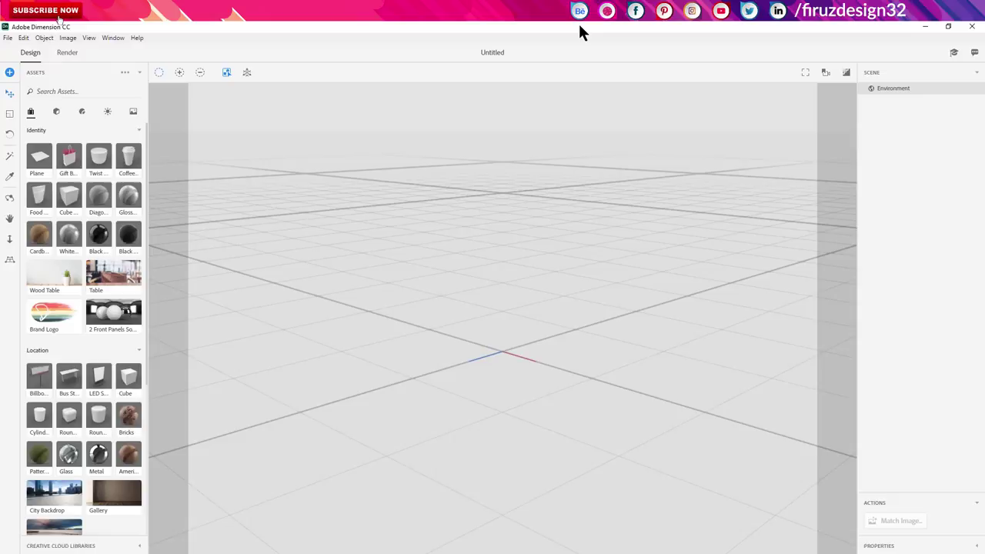
Dismiss the feedback survey and close the learning resources list.
left_click(587, 33)
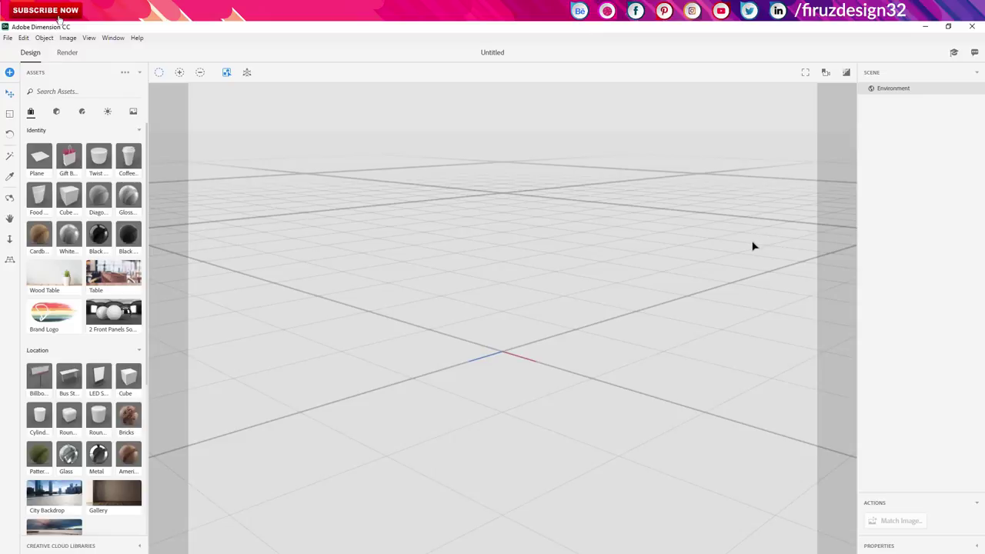
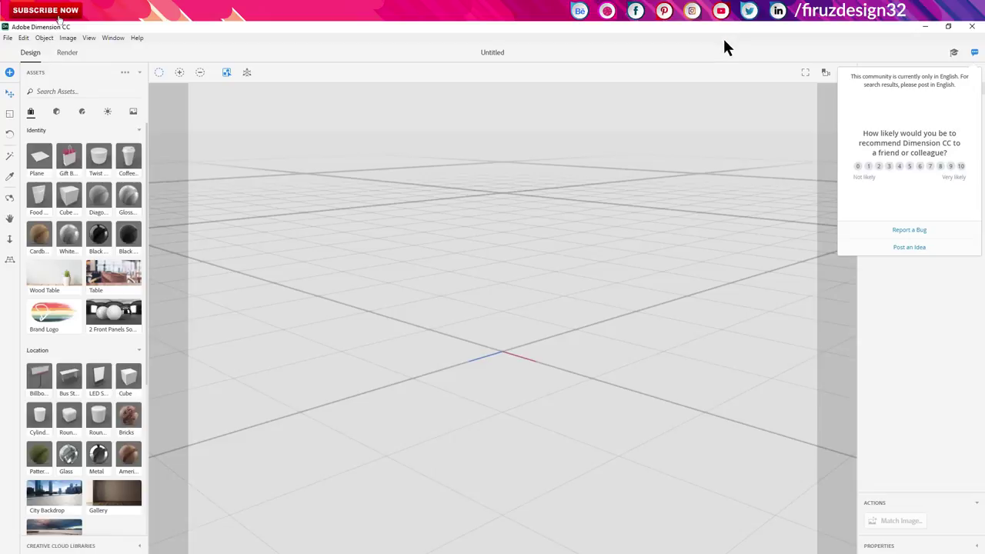
left_click(725, 56)
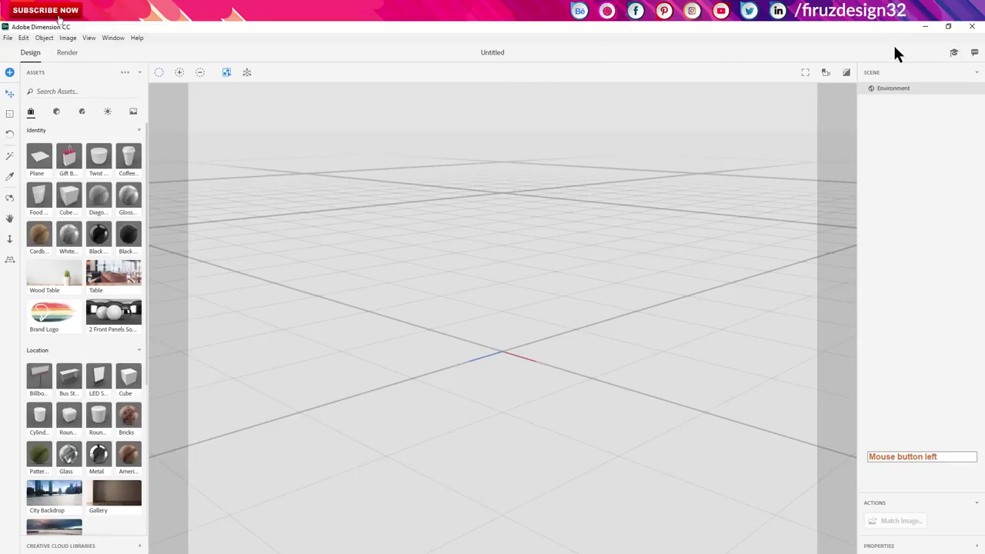
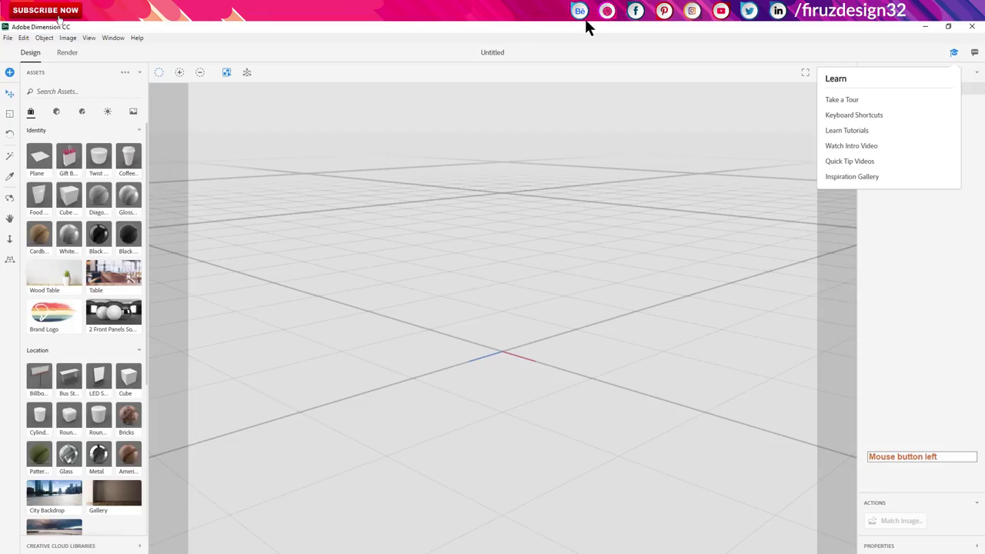
left_click(601, 183)
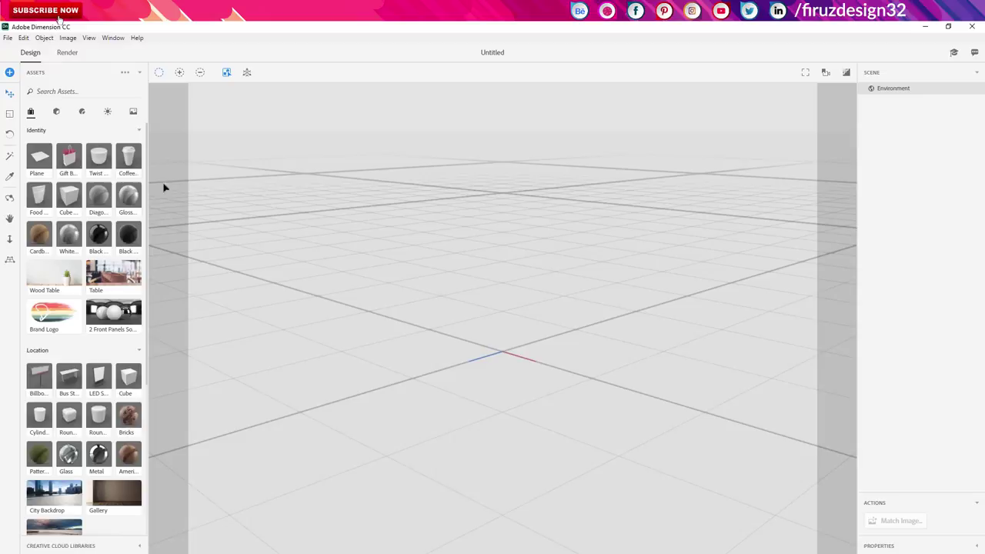
Add the Coffee Cup model to the scene and undo the accidental lid move and rotation.
left_click(146, 172)
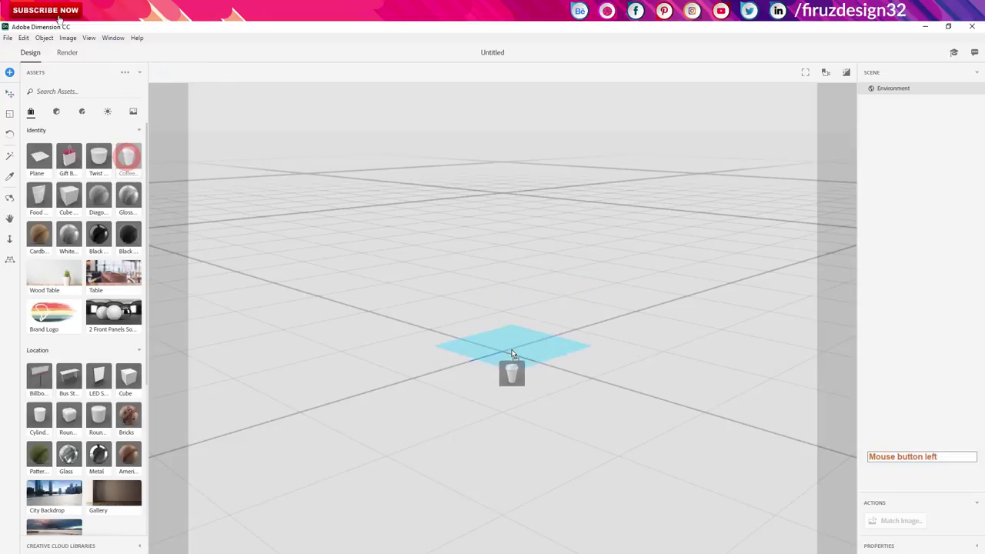
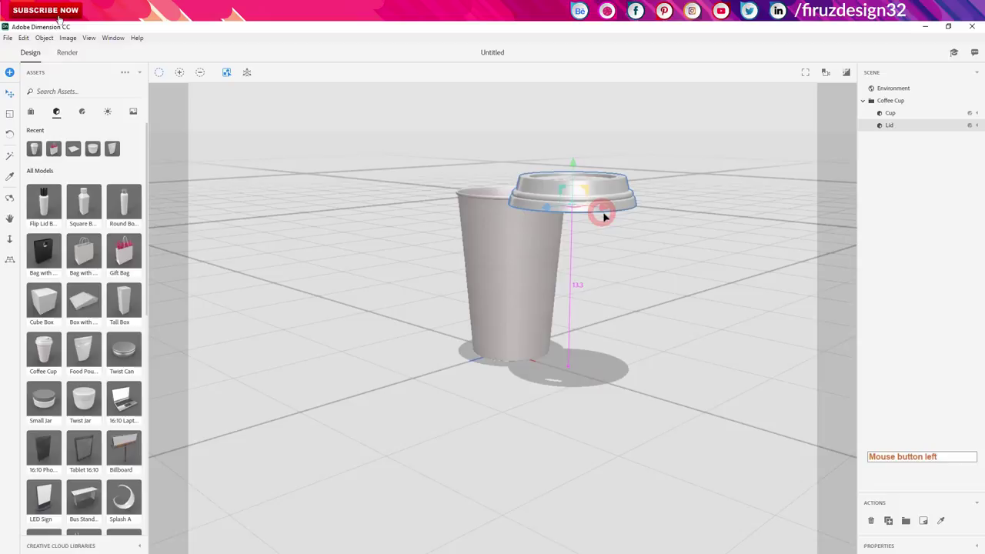
key("ctrl+z")
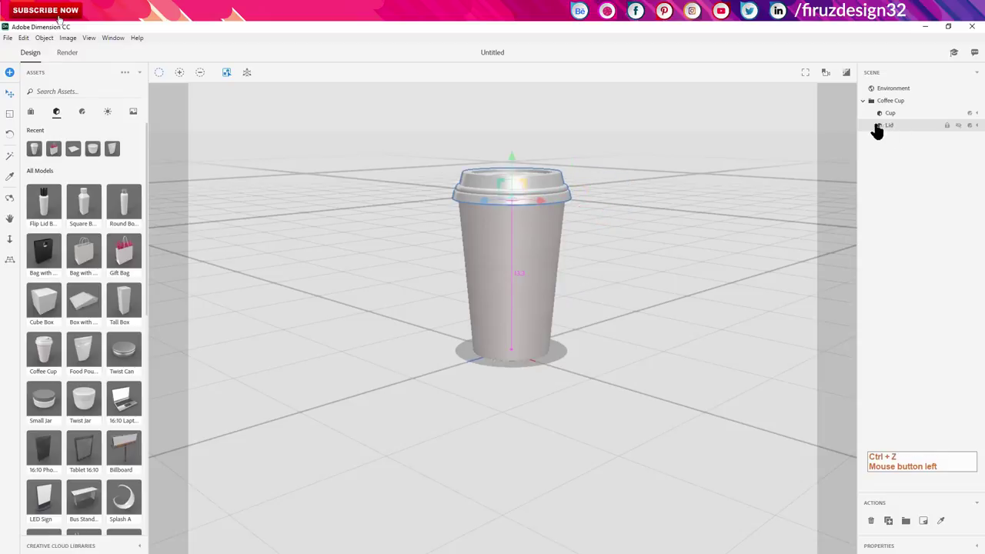
left_click(900, 111)
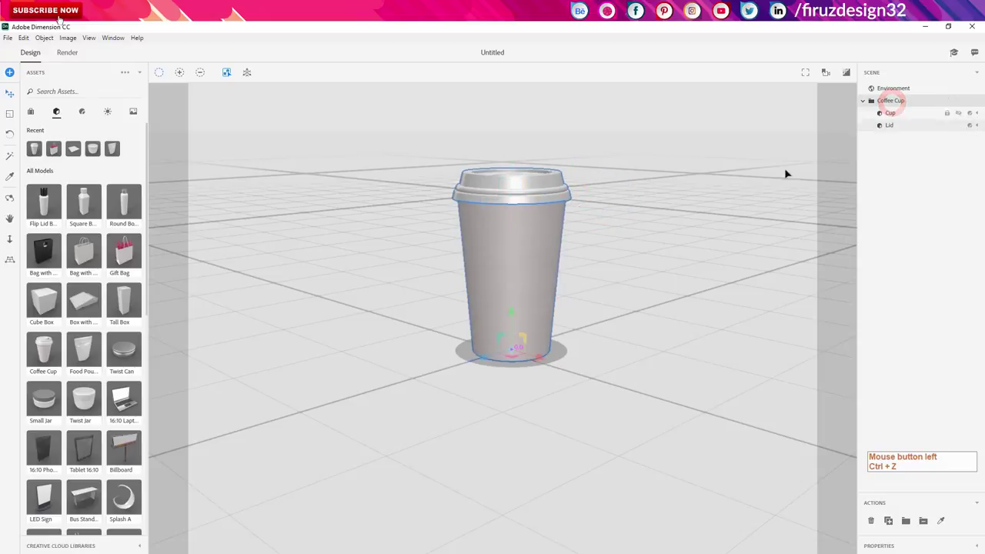
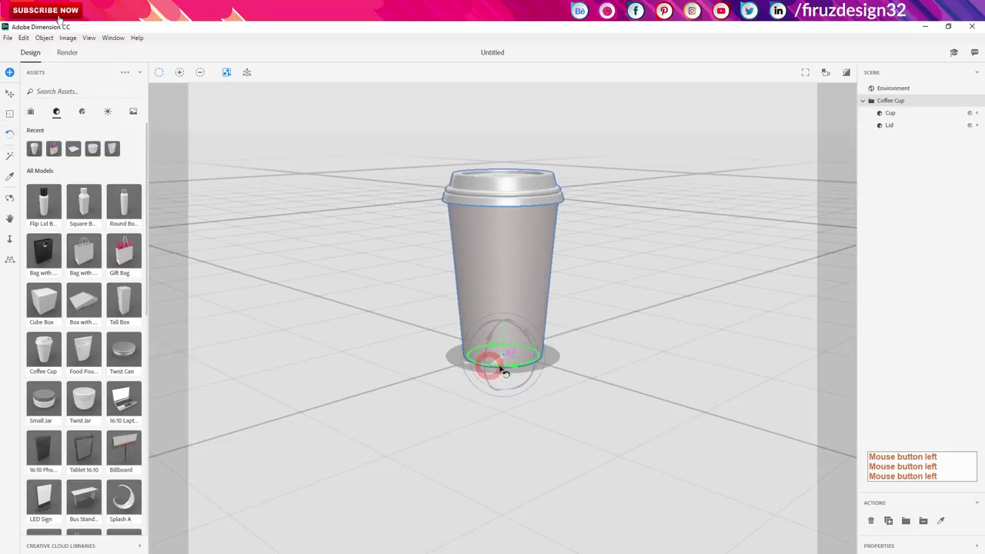
key("ctrl+z")
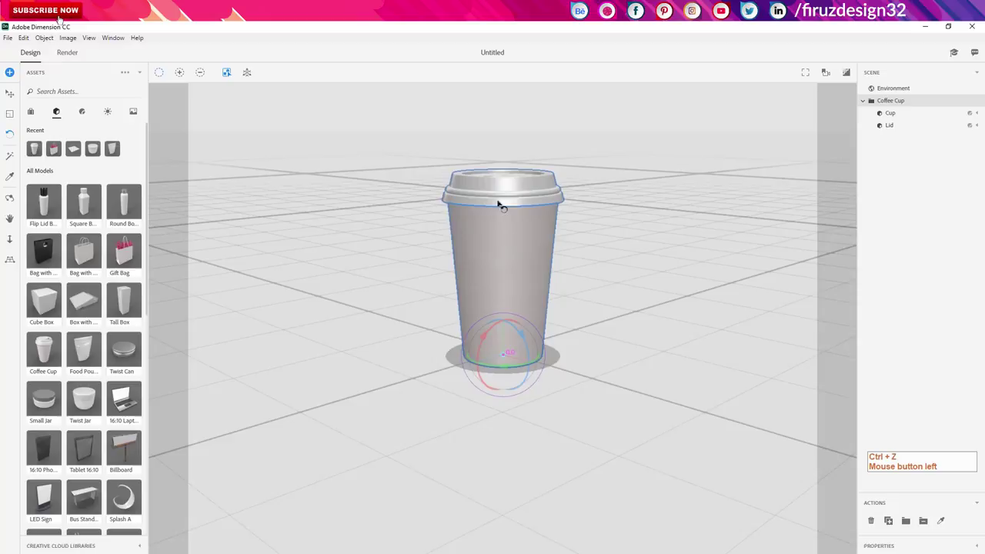
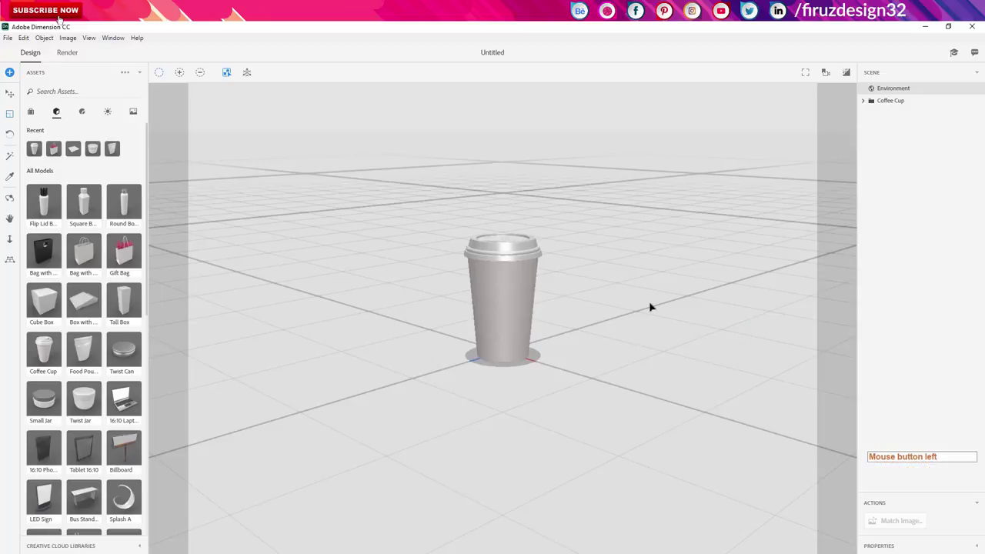
Orbit and pan the camera to reframe the scene around the coffee cup.
right_click(685, 231)
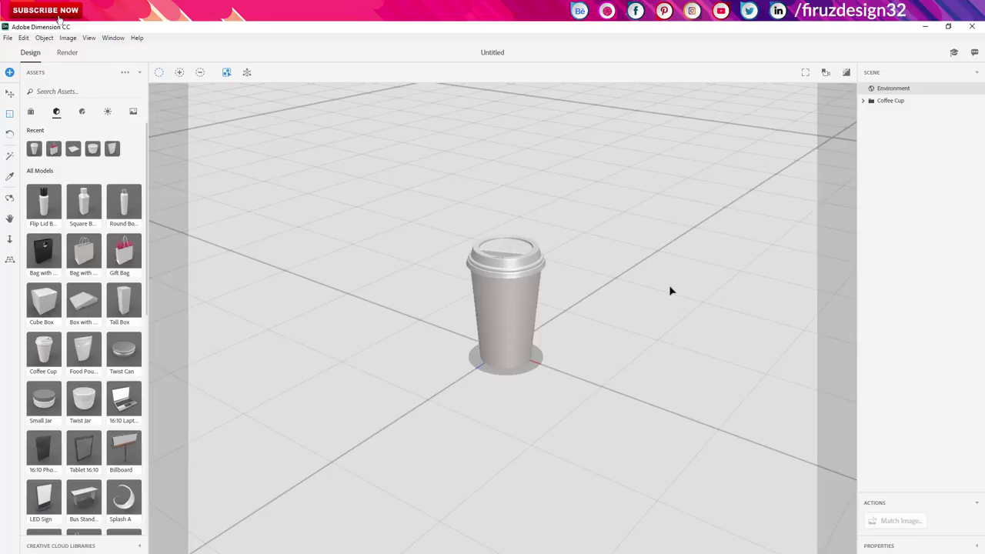
middle_click(674, 287)
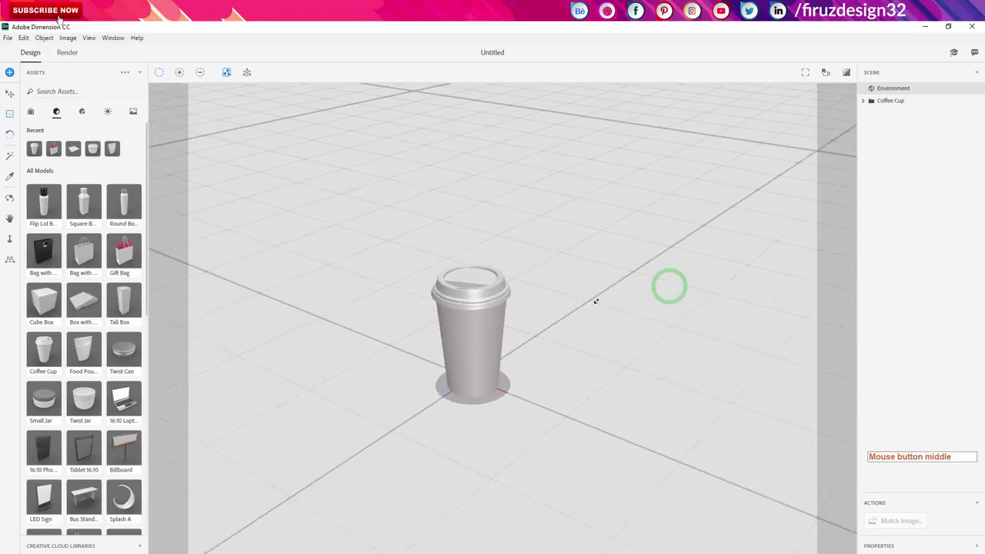
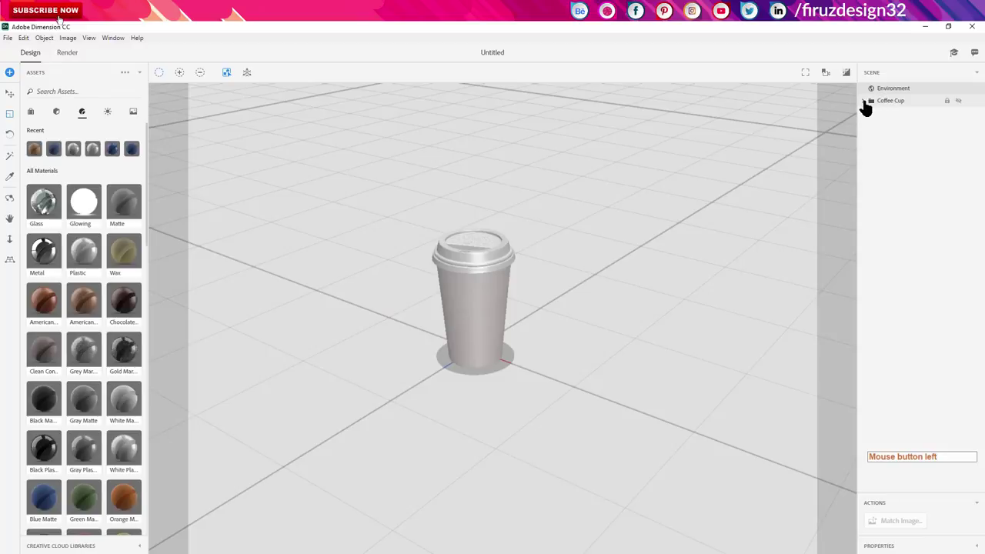
Give the cup body inside the Coffee Cup group a brown cardboard material.
left_click(871, 108)
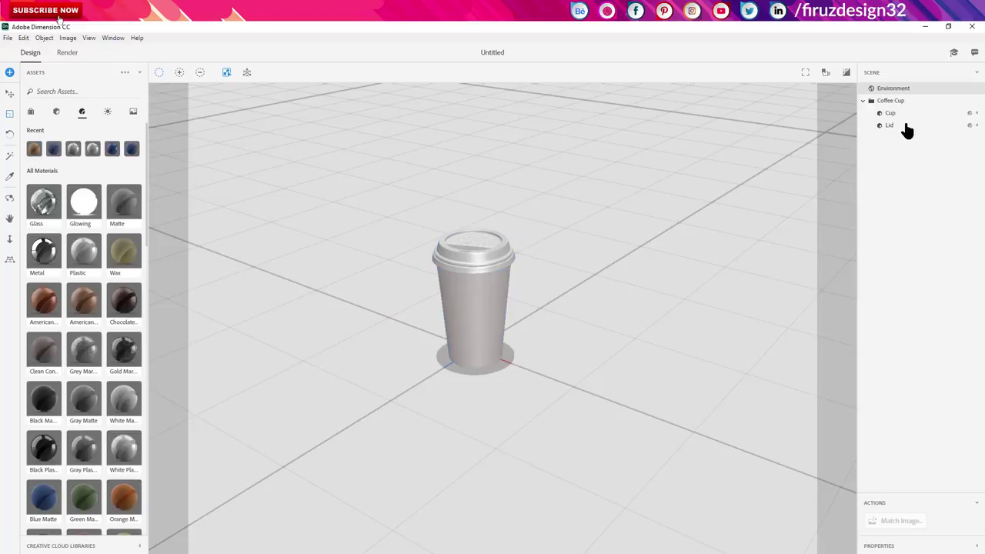
left_click(897, 118)
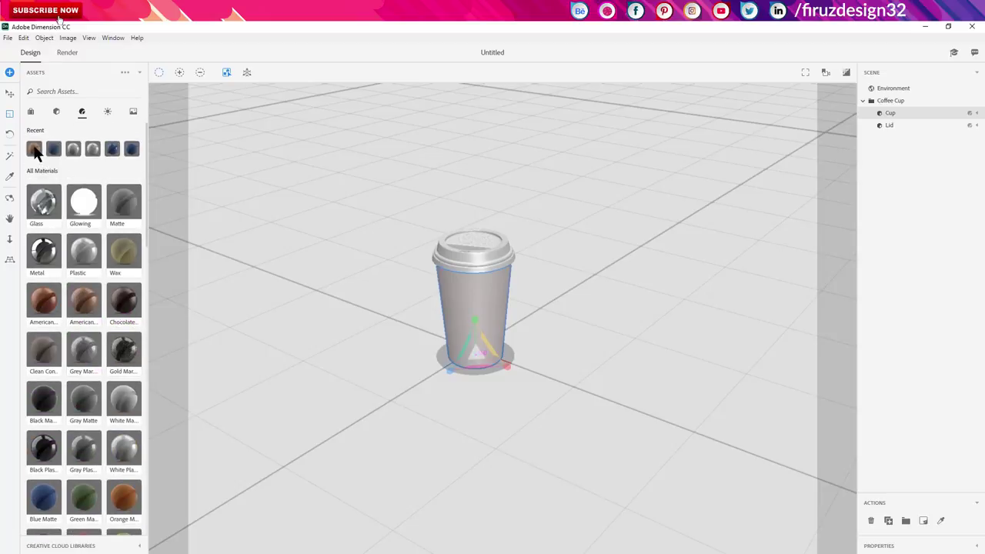
left_click(40, 153)
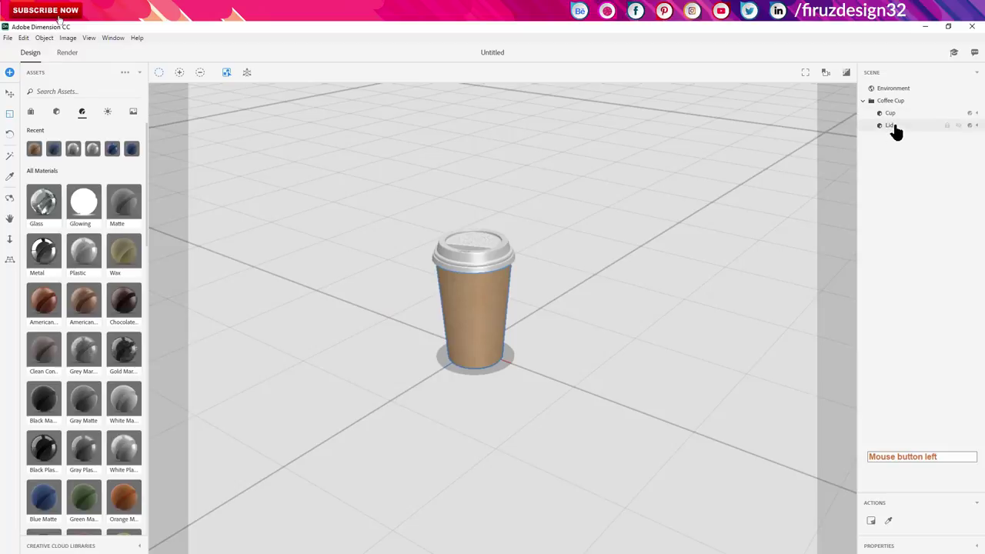
Give the lid a plastic material.
left_click(903, 133)
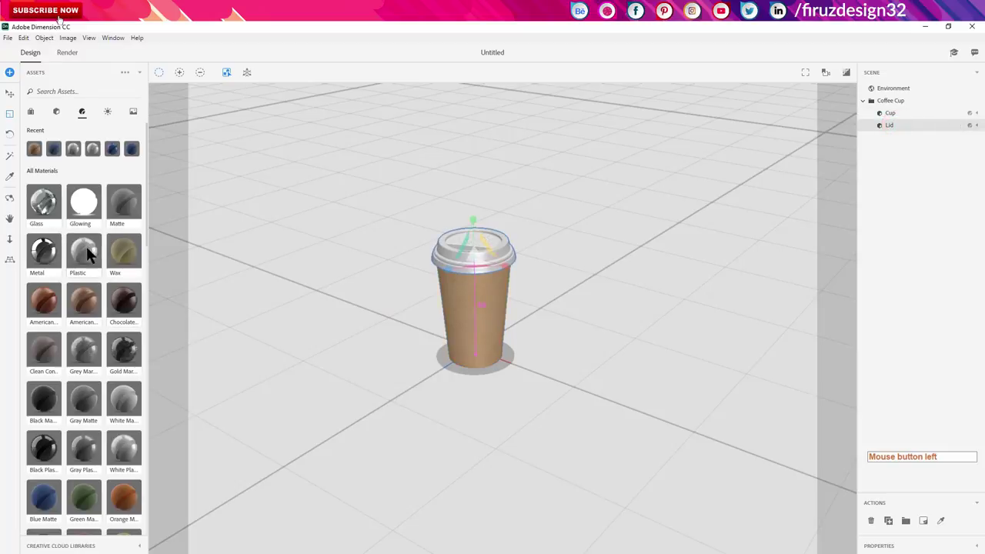
left_click(92, 252)
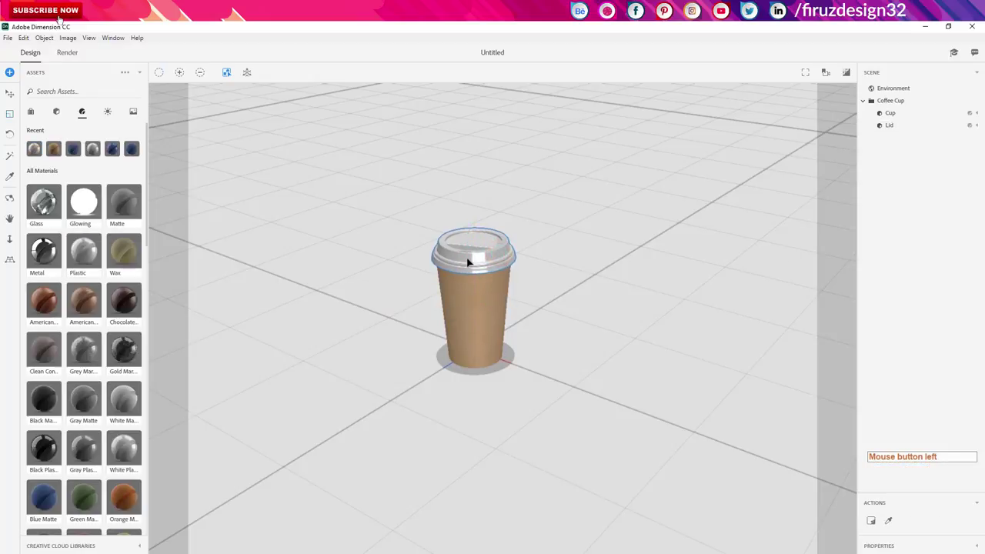
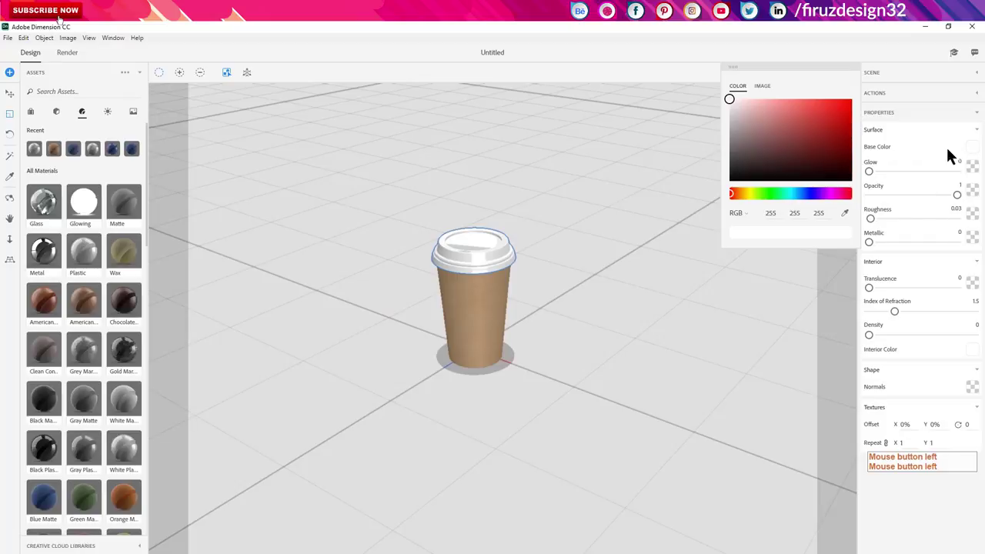
Close the lid's base colour picker, leaving it pure white.
left_click(949, 156)
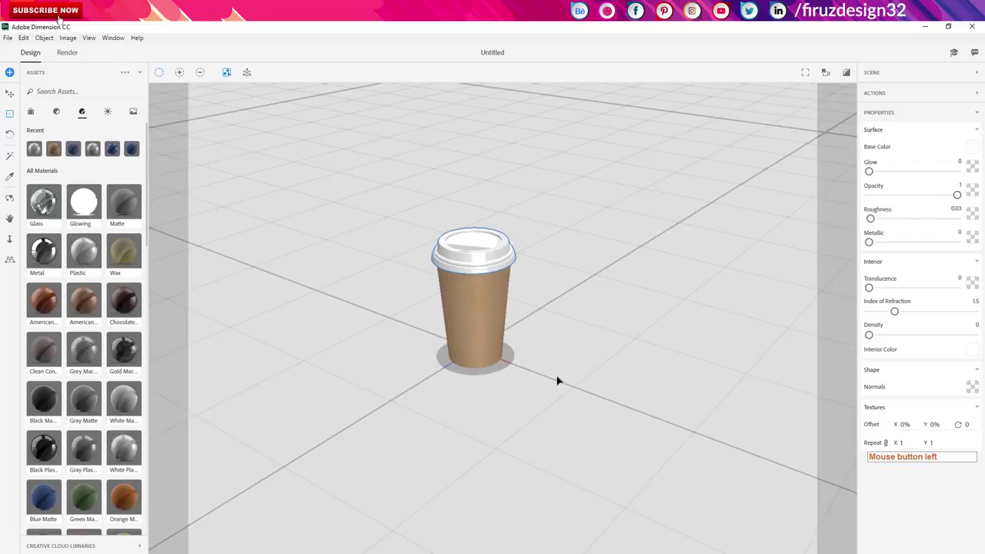
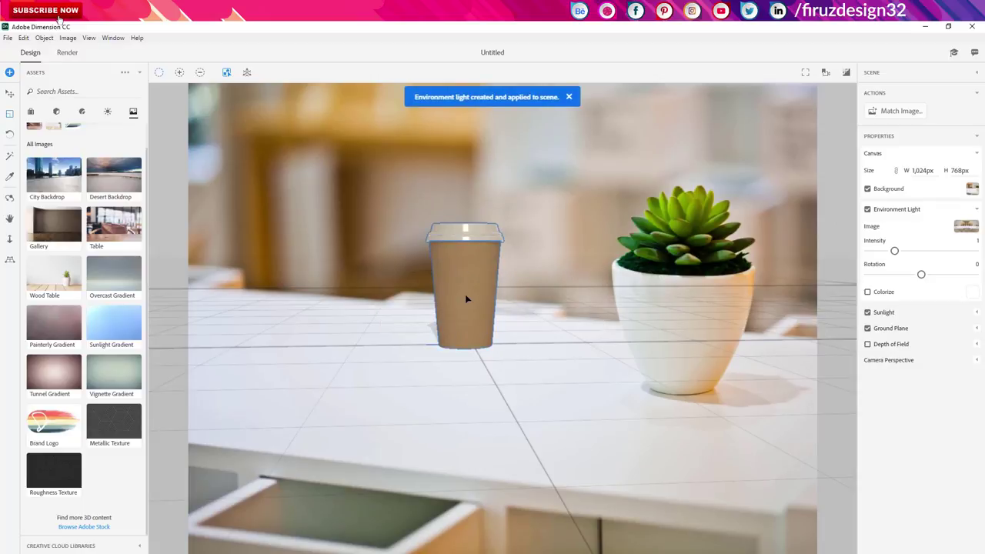
Dismiss the environment light notice and adjust the camera to fit the café table photo.
left_click(688, 242)
right_click(688, 242)
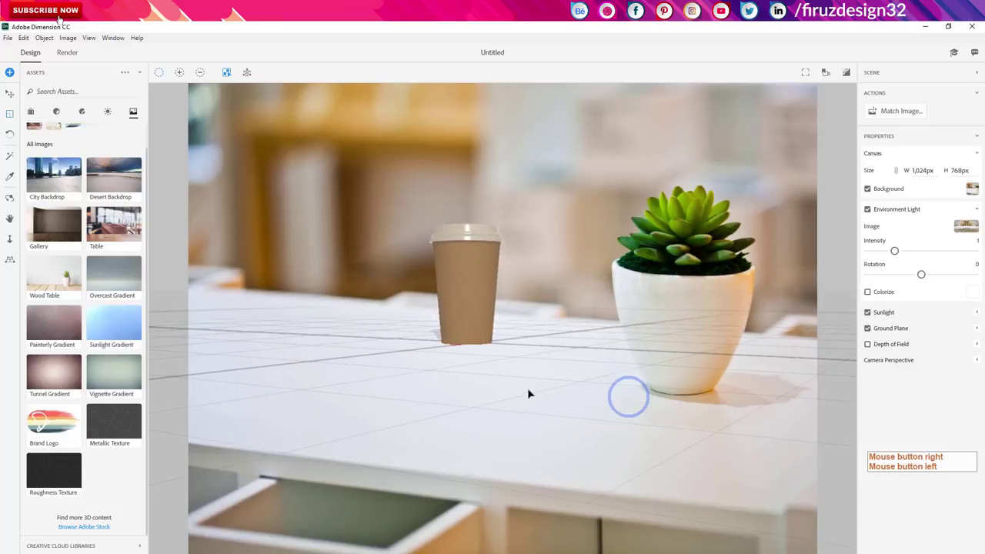
left_click(688, 242)
middle_click(688, 242)
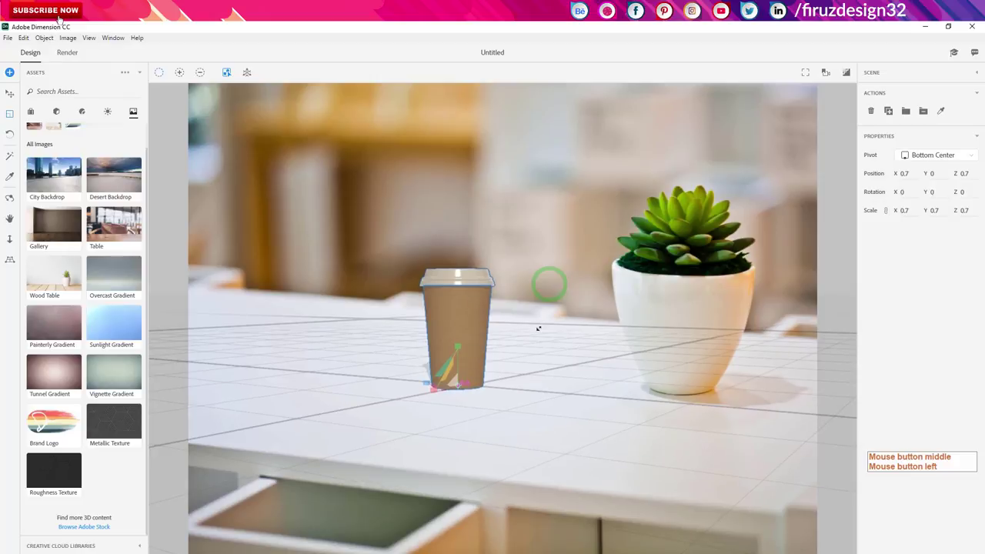
right_click(688, 241)
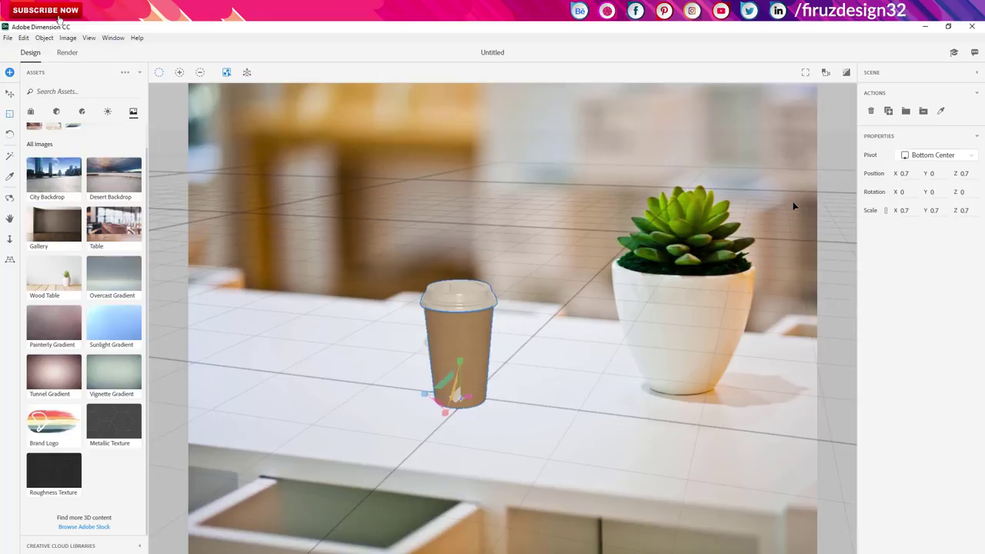
Deselect the cup and confirm matching the scene to the background image.
left_click(681, 241)
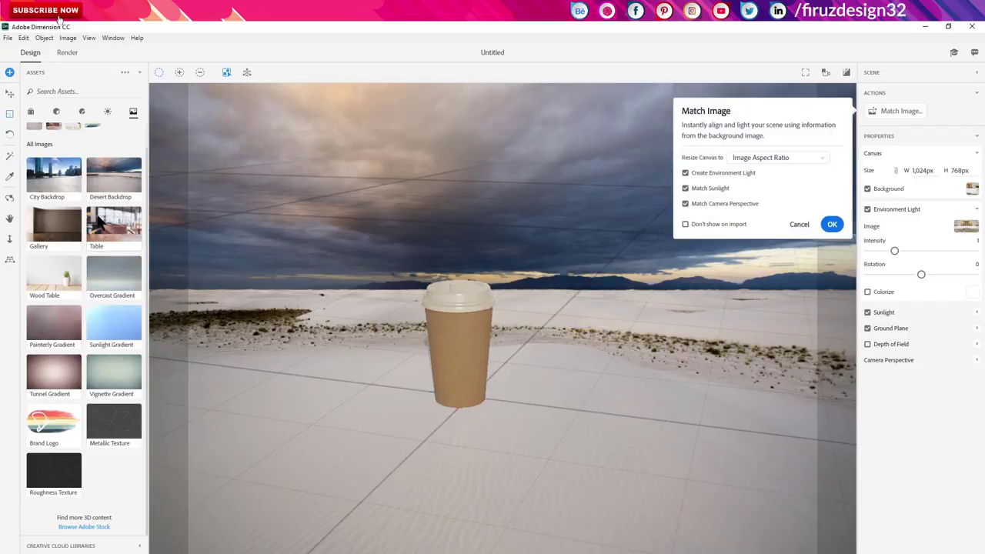
left_click(109, 228)
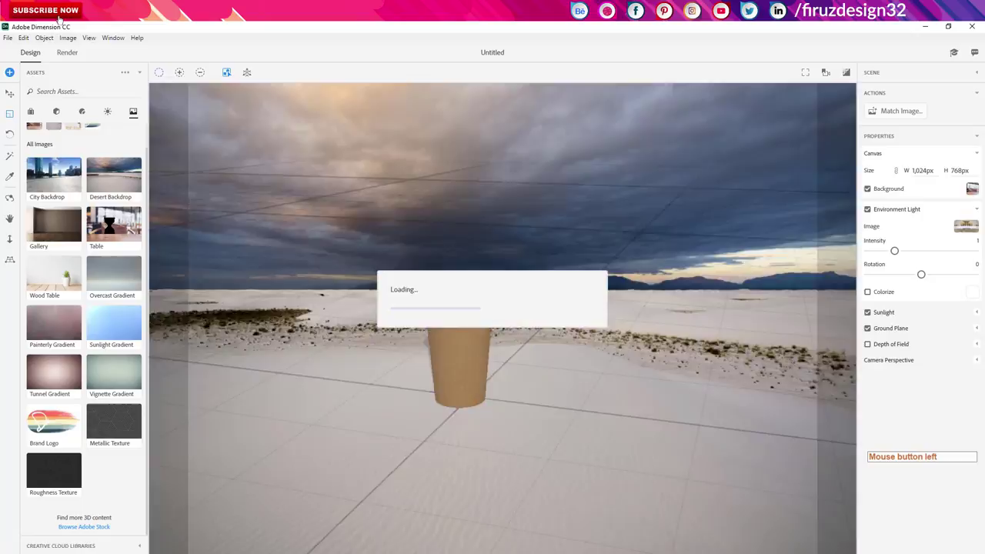
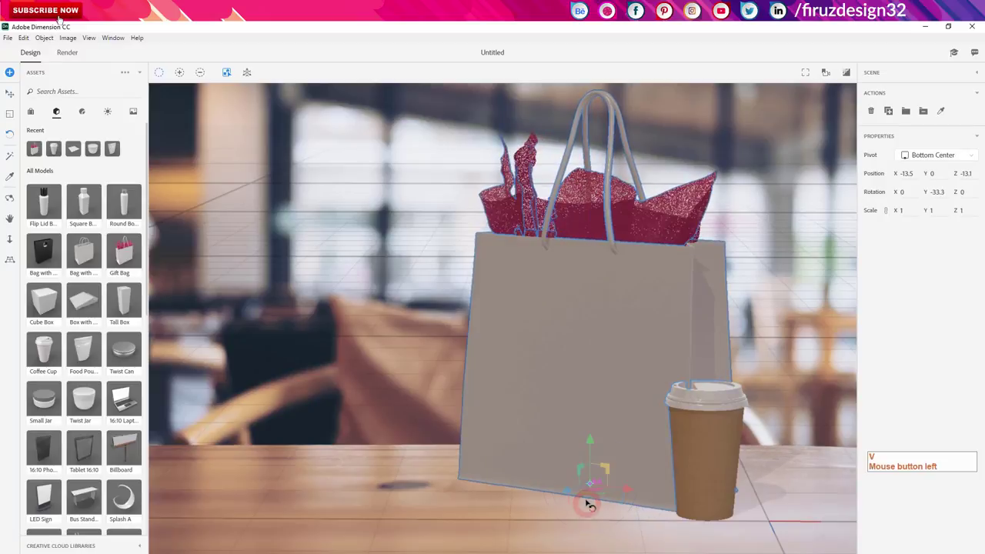
Move the gift bag along the table and switch to scaling the coffee cup.
key("v")
left_click(575, 491)
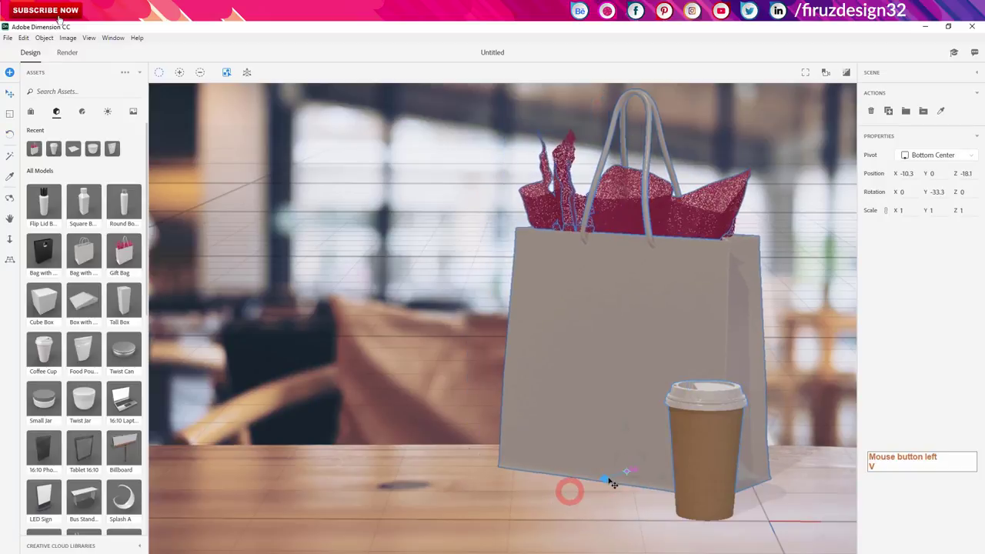
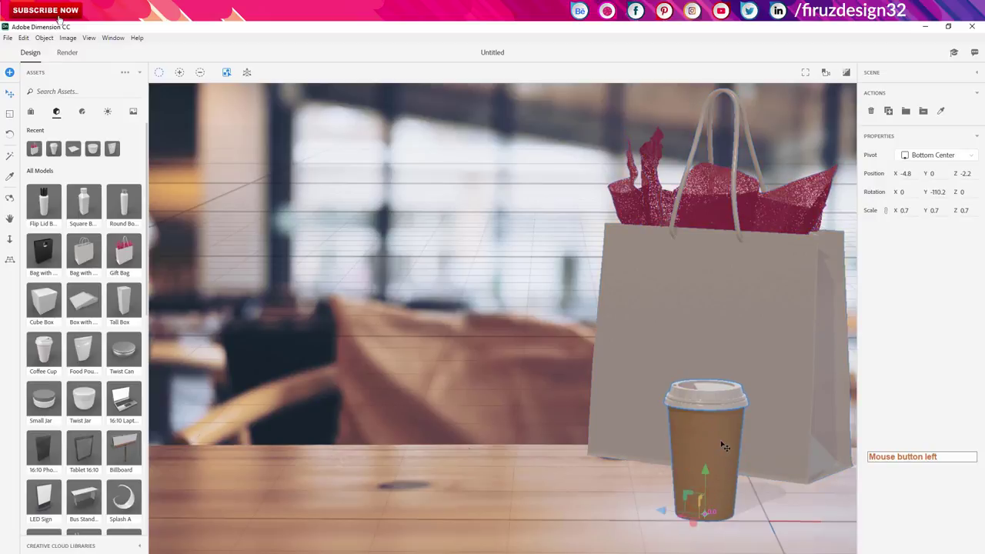
key("s")
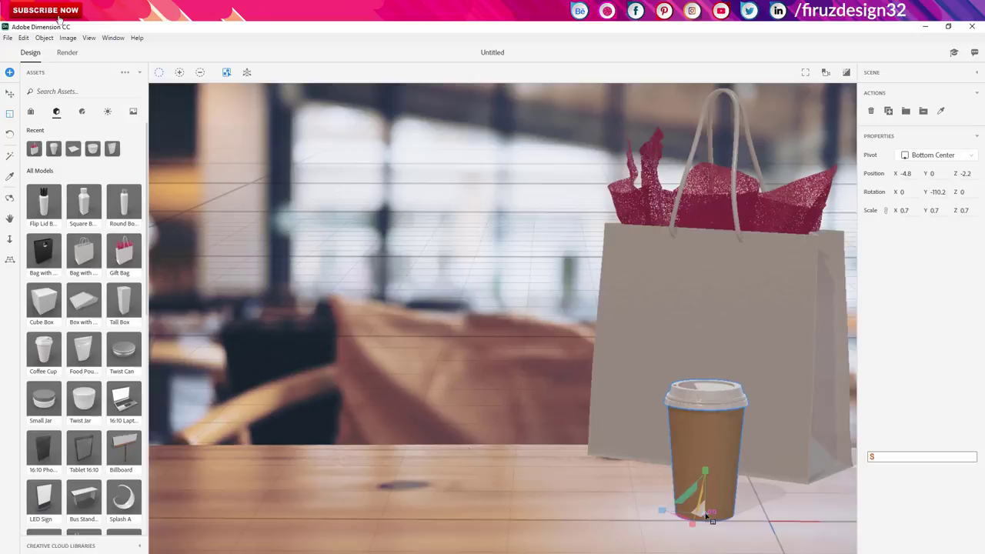
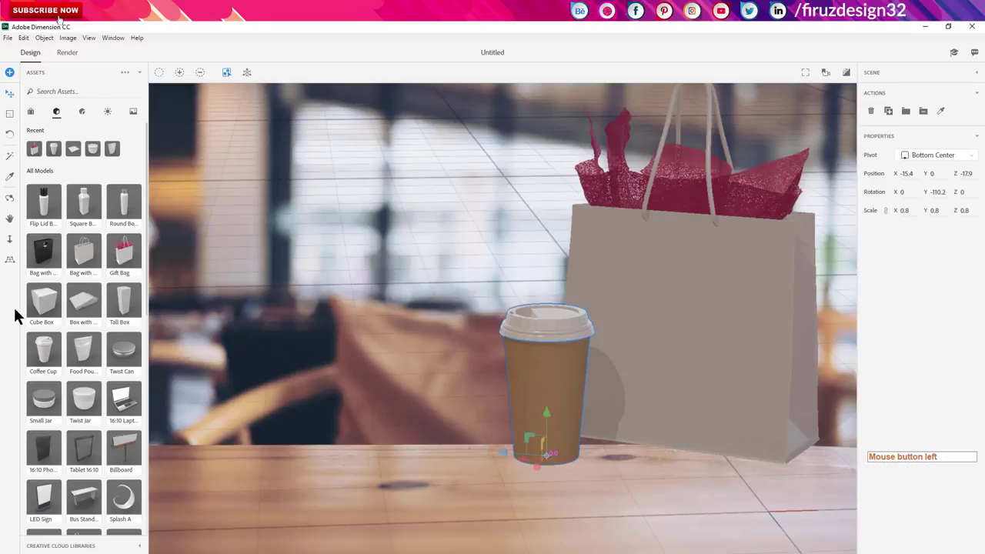
Add a Twist Jar, flatten it to a low disc and move it to the right.
left_click(104, 163)
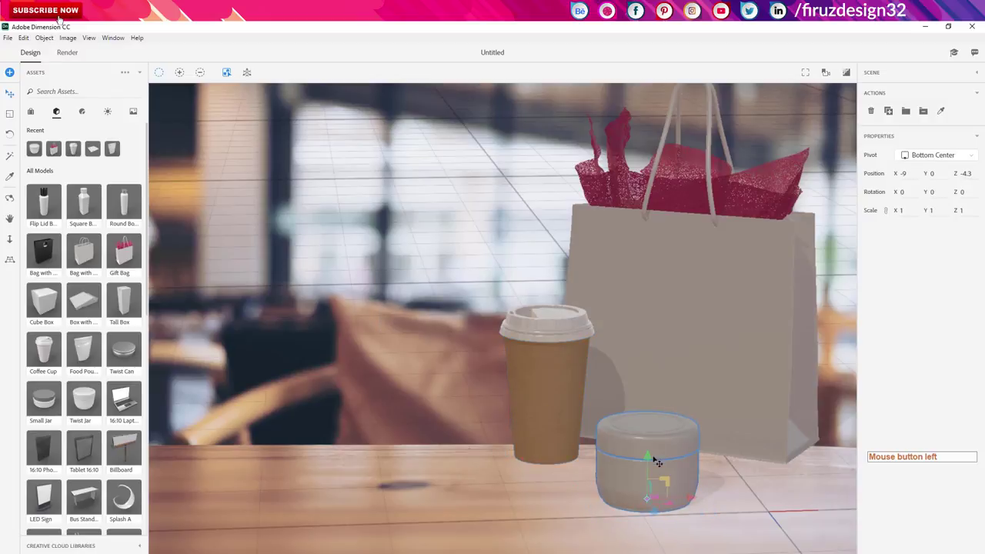
key("t")
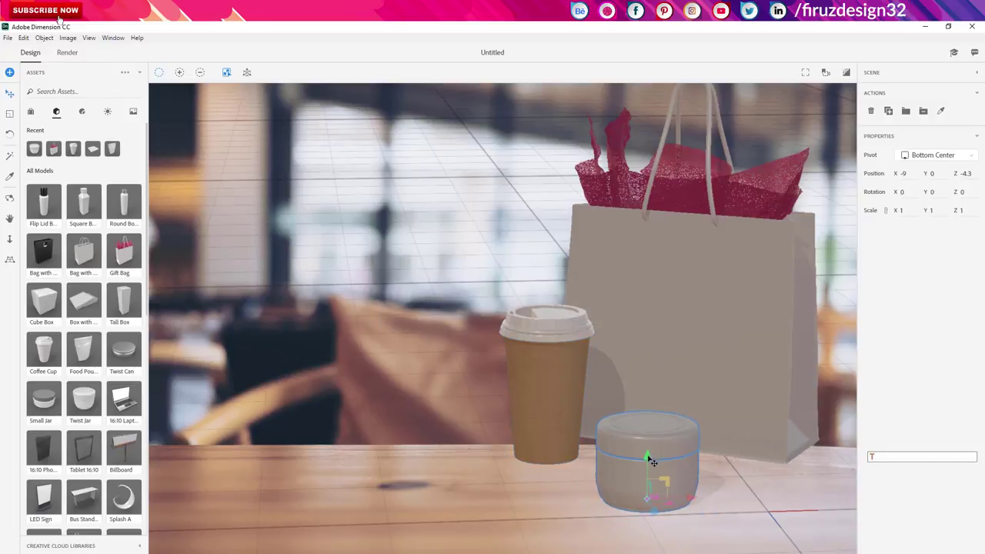
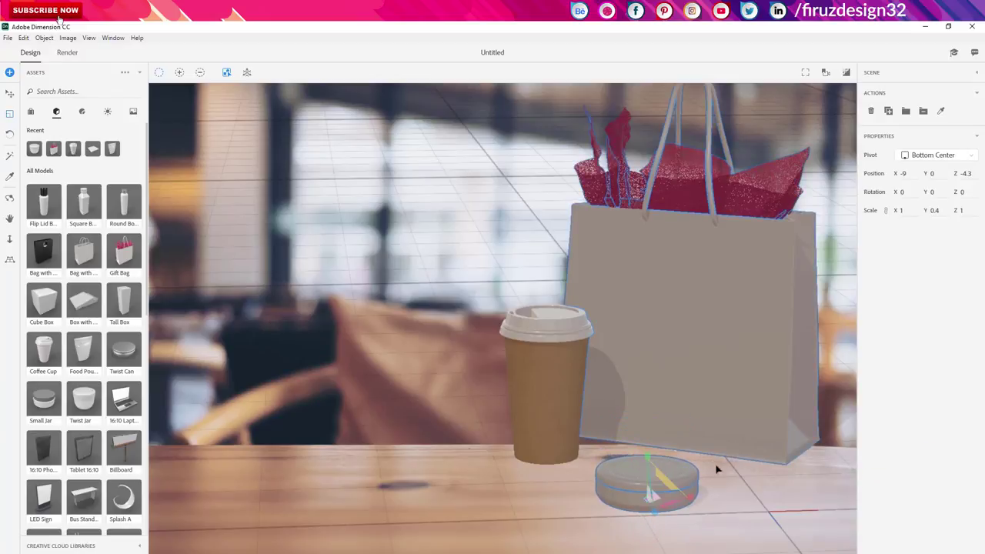
key("x")
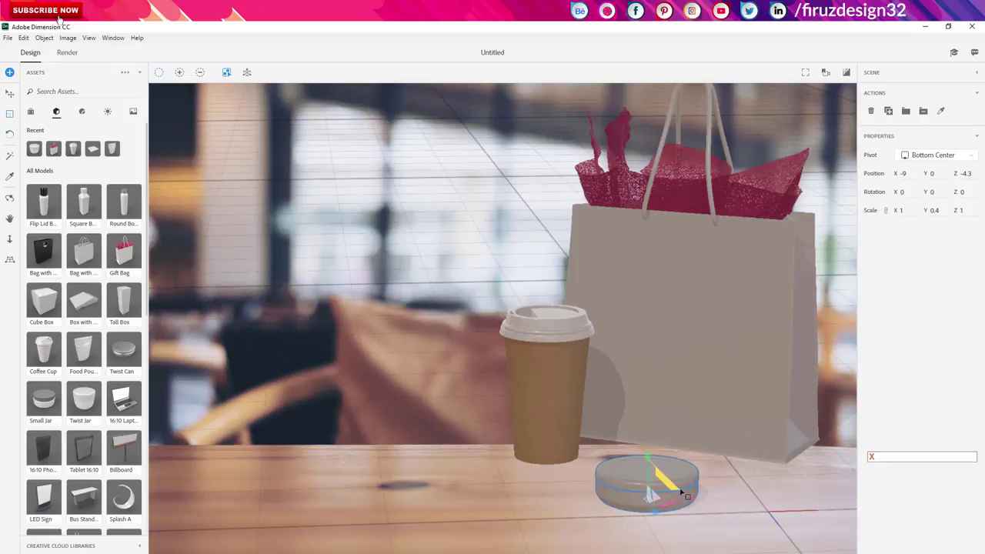
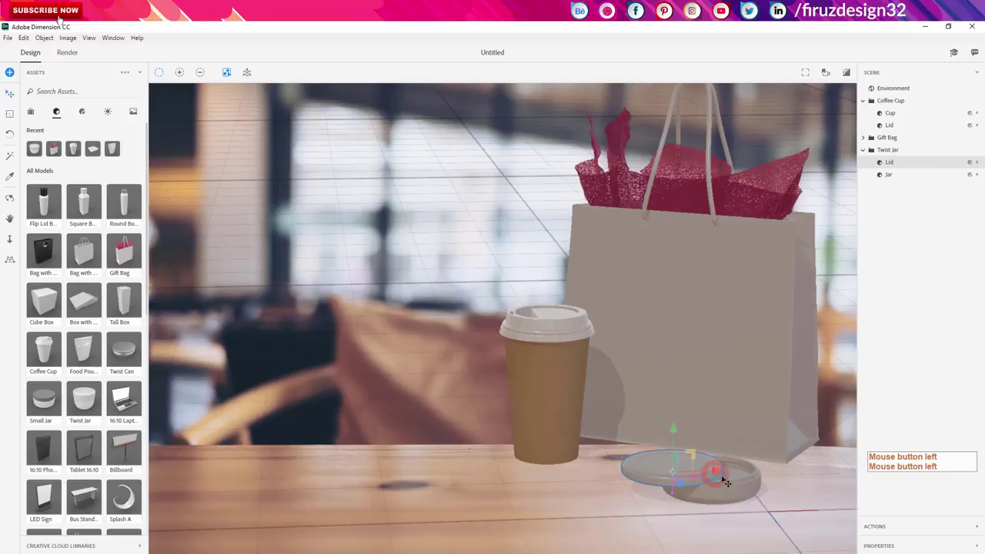
Orbit and pan the view to check the jar lid lying beside its base.
right_click(747, 511)
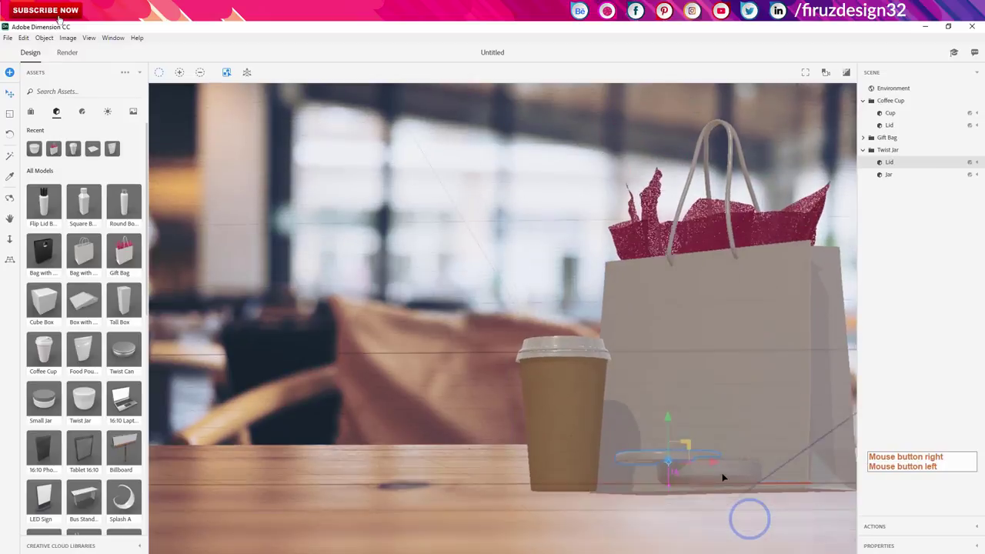
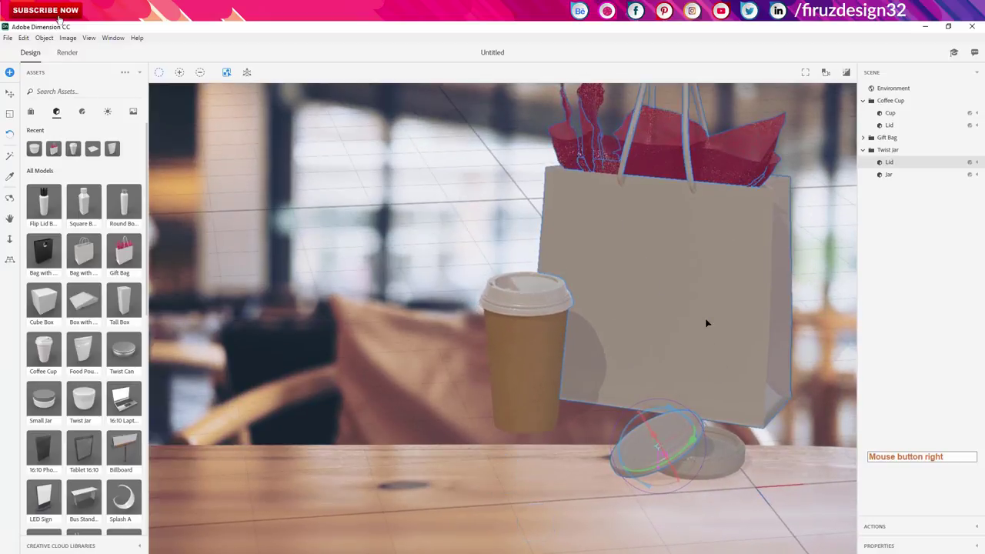
middle_click(577, 422)
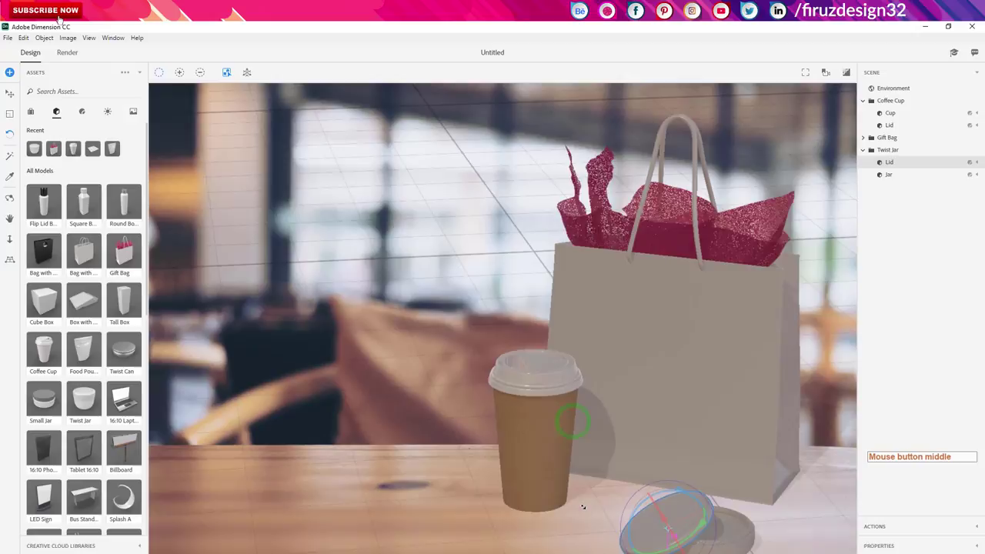
right_click(803, 509)
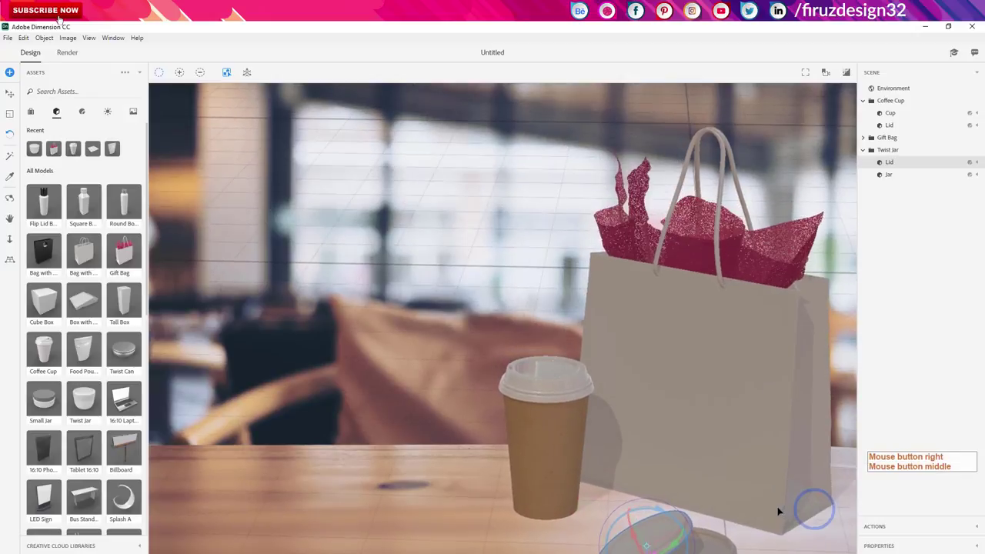
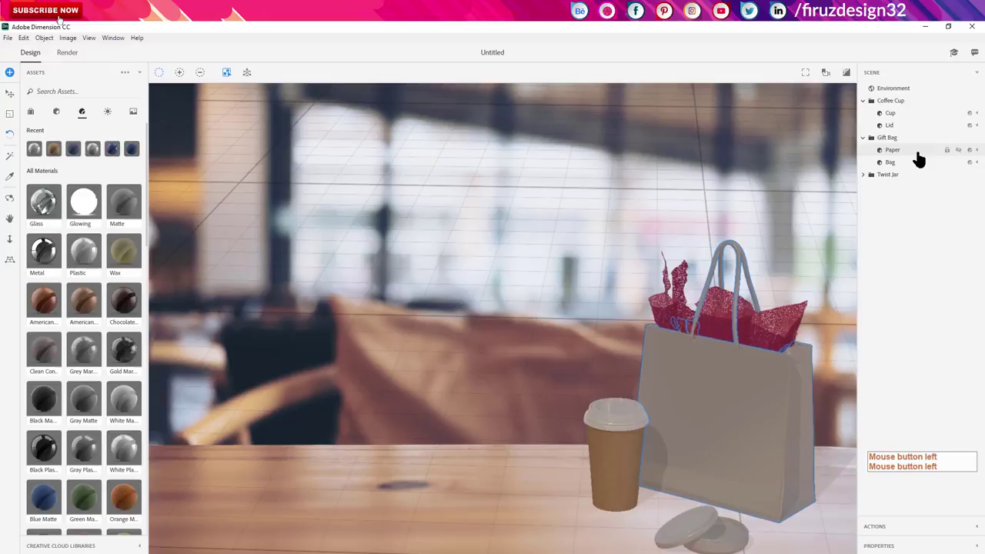
left_click(922, 156)
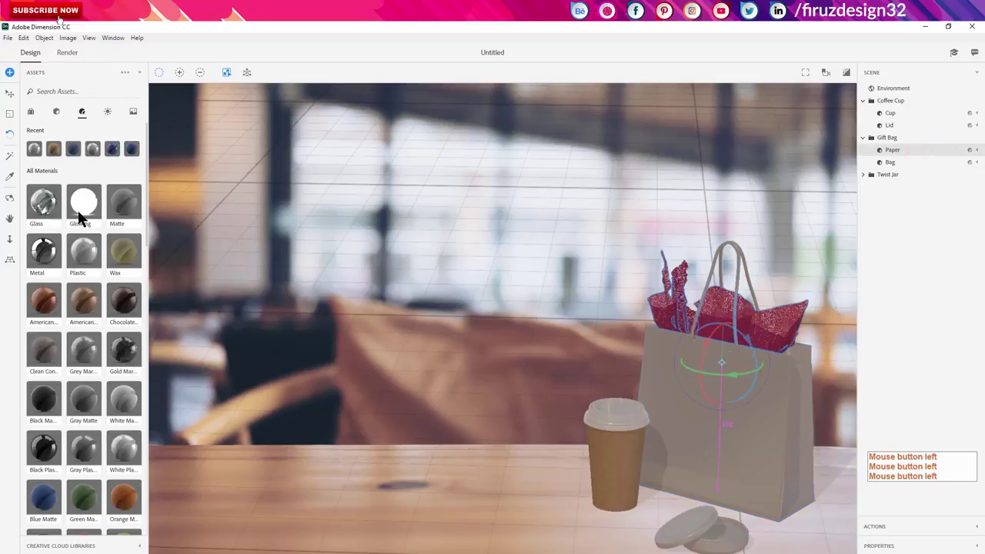
left_click(90, 262)
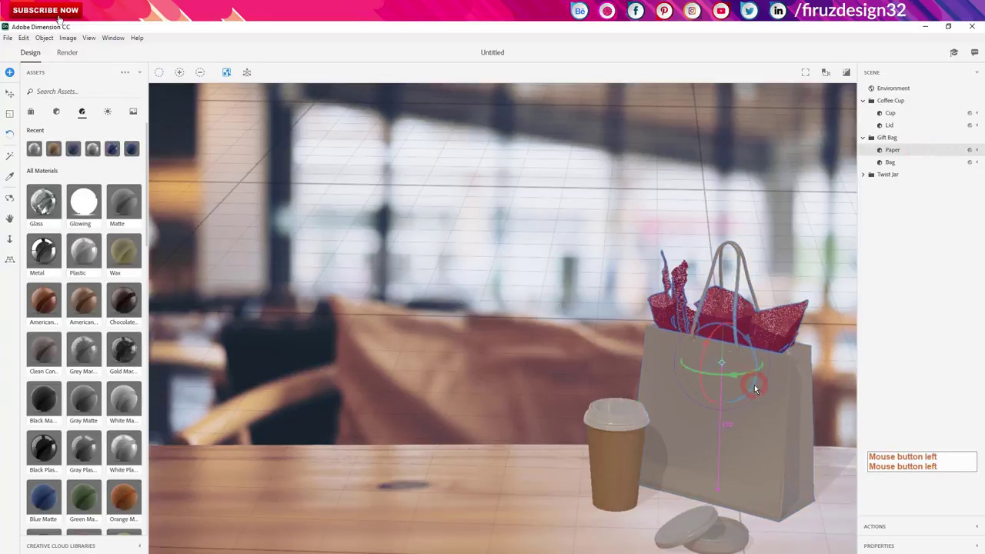
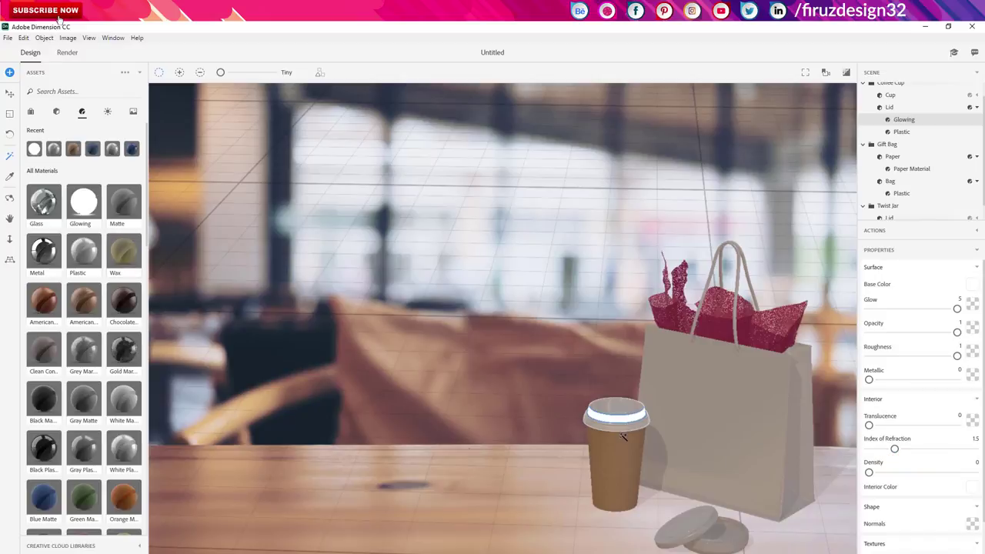
key("ctrl+z")
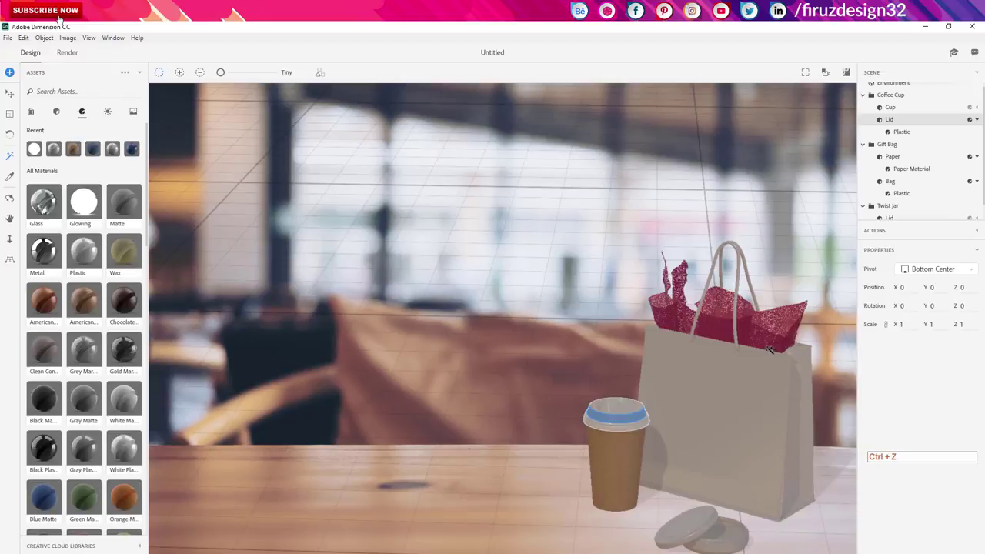
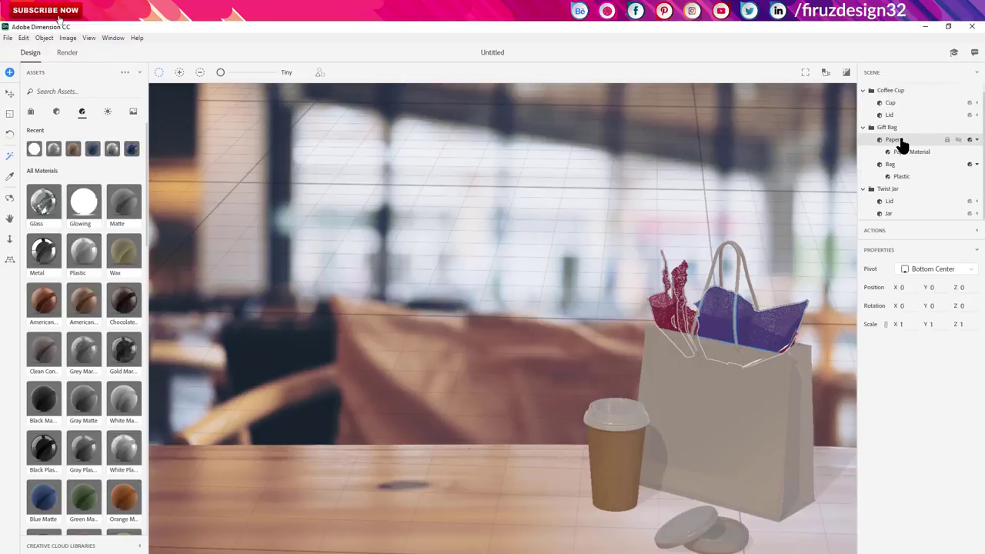
left_click(909, 146)
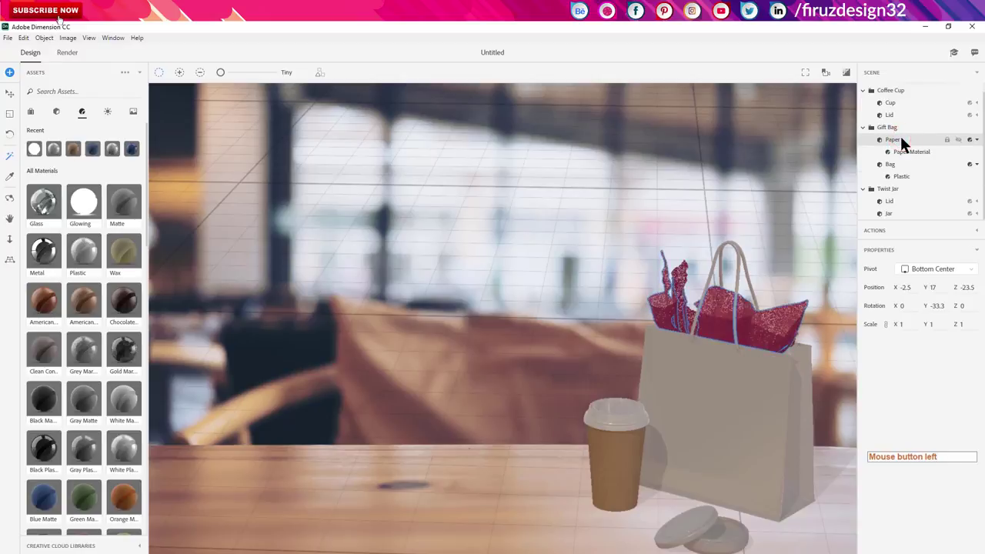
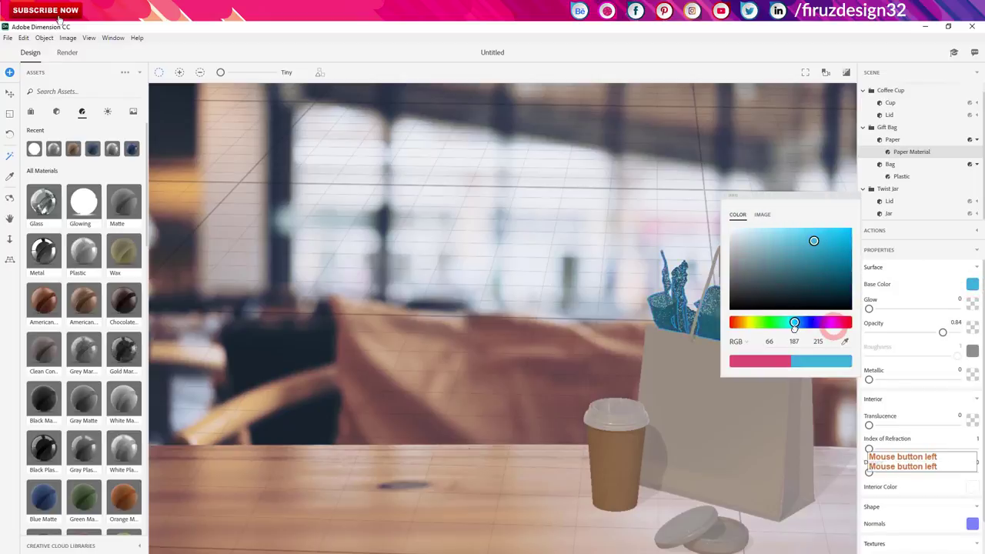
Set the gift bag tissue paper base colour to bright blue (RGB 49, 165, 232).
left_click(831, 240)
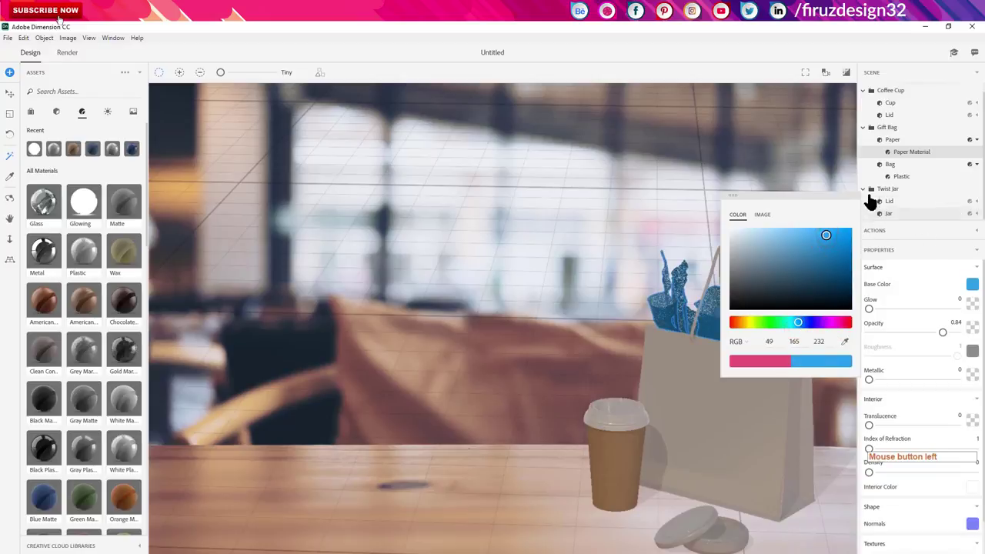
left_click(873, 197)
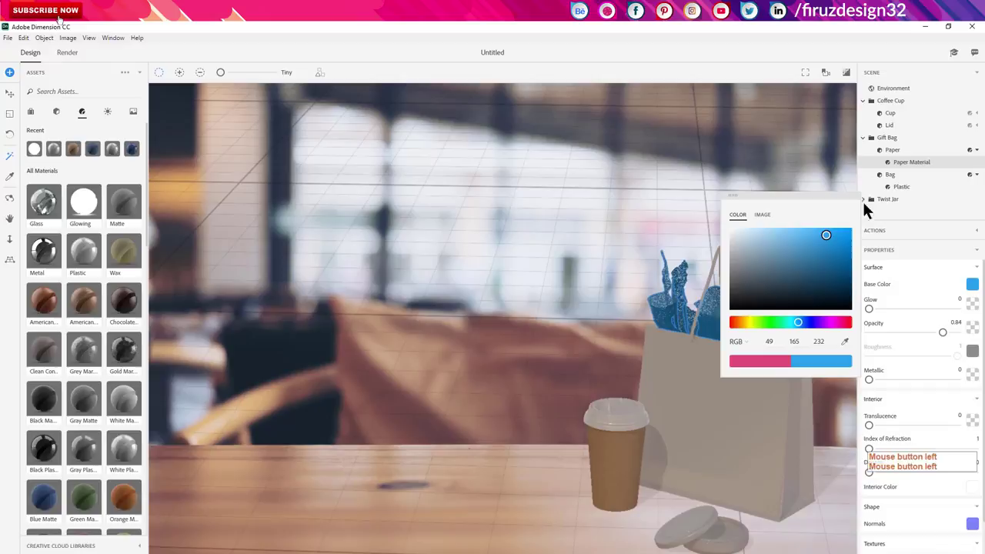
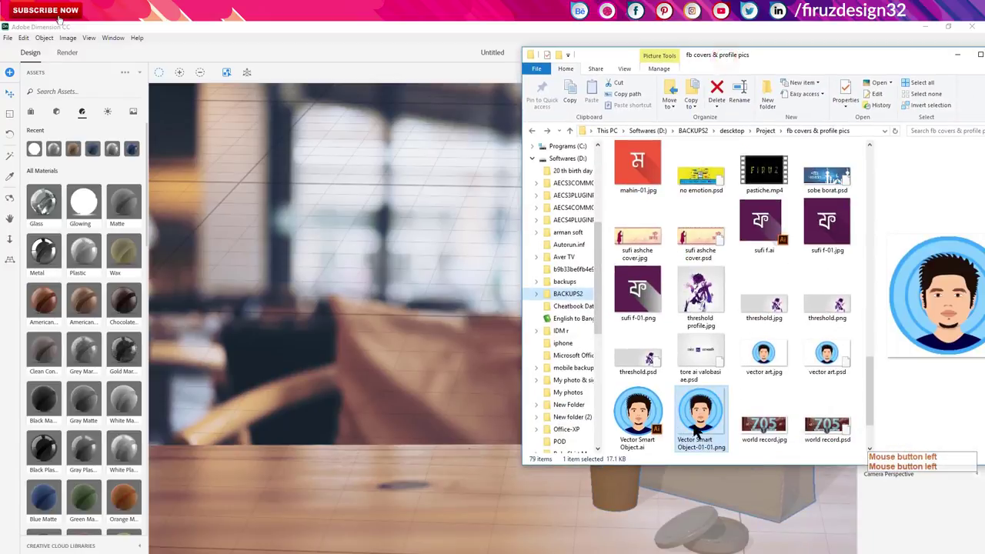
Drop the face logo PNG onto the coffee cup and resize the decal to fit, undoing an accidental rotation.
left_click(850, 71)
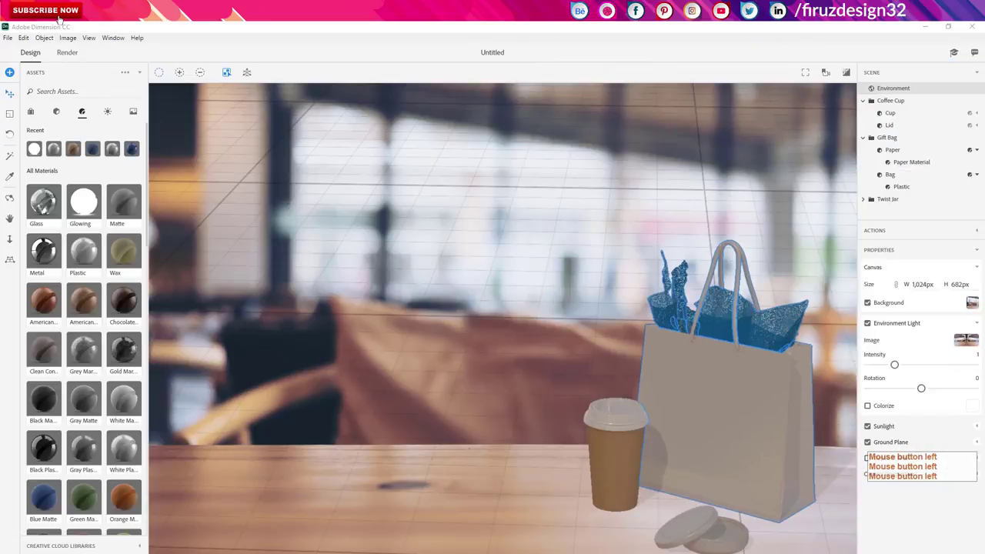
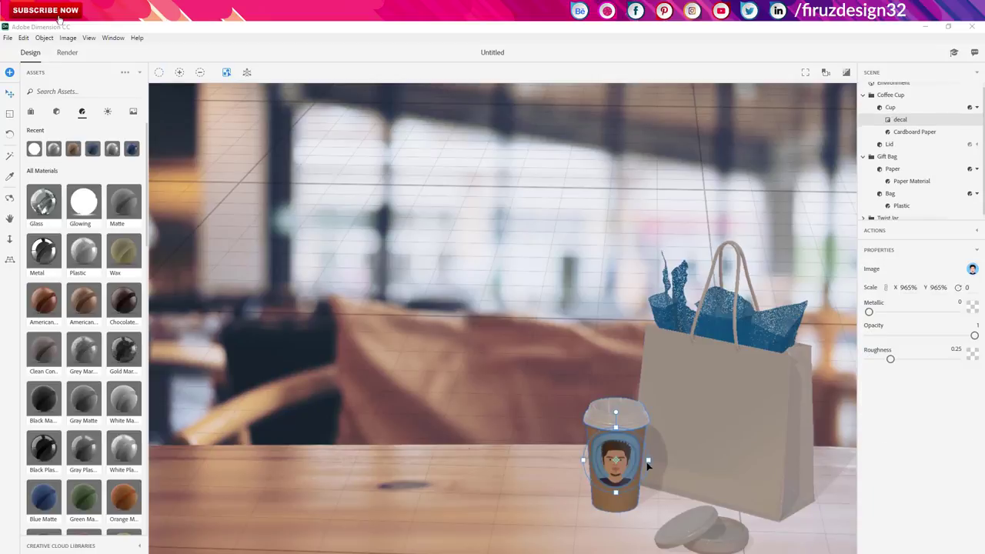
left_click(630, 456)
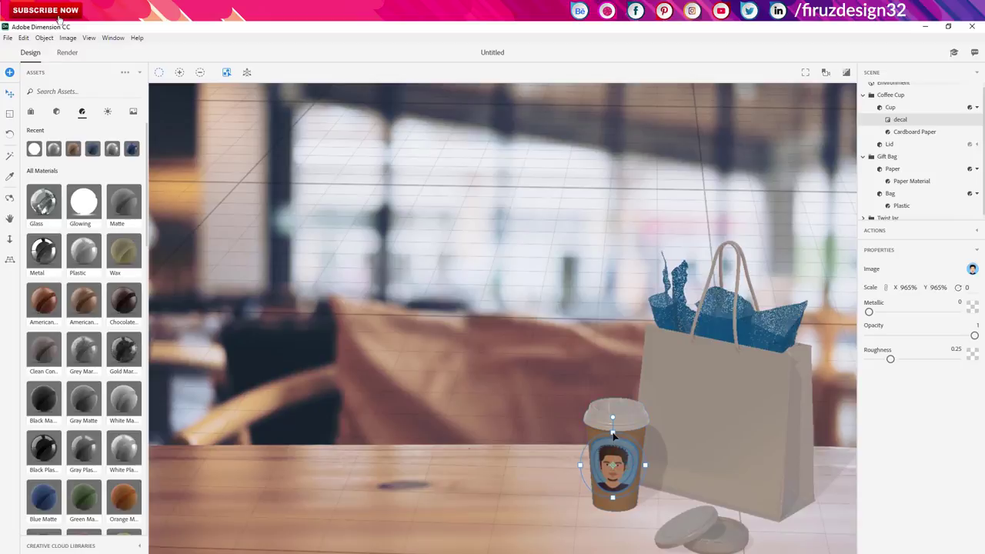
left_click(617, 433)
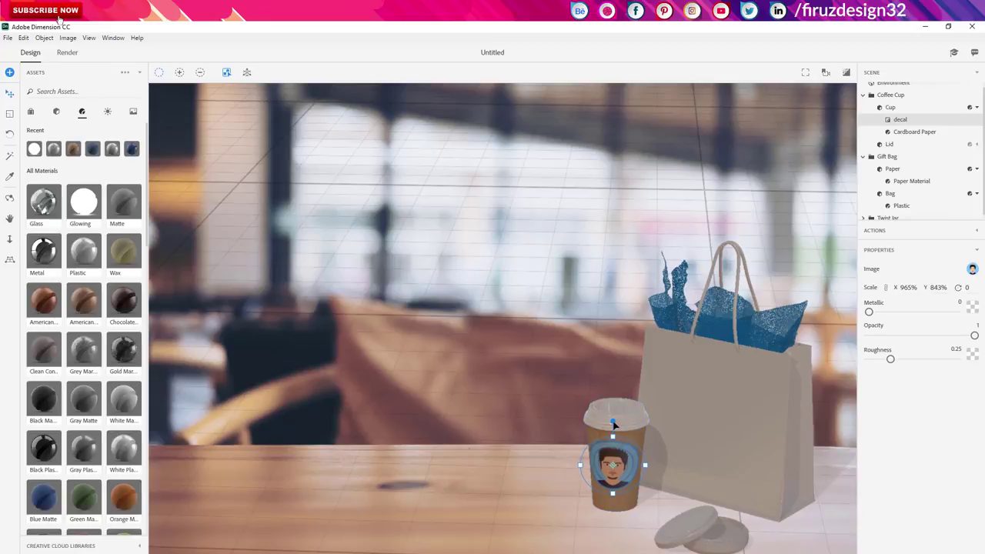
left_click(619, 422)
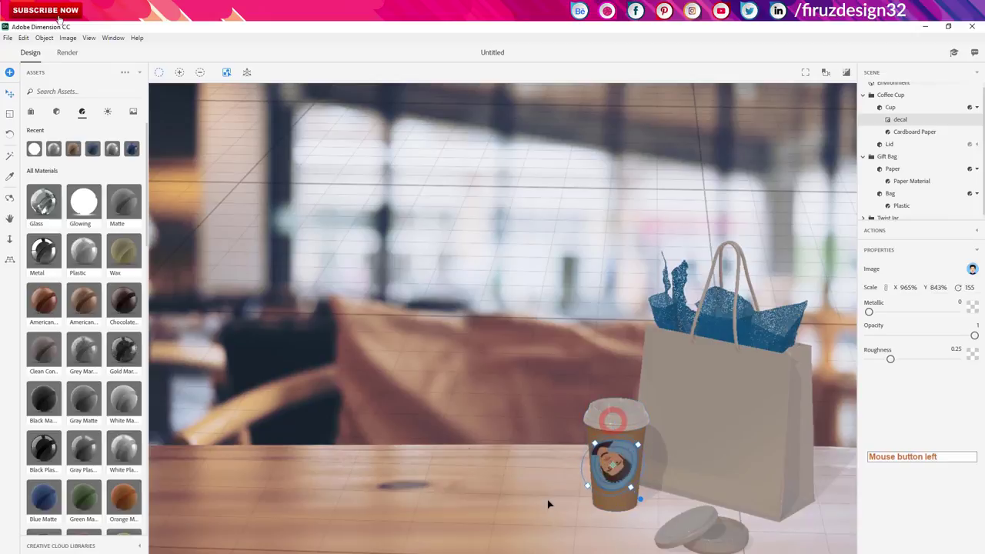
key("ctrl+z")
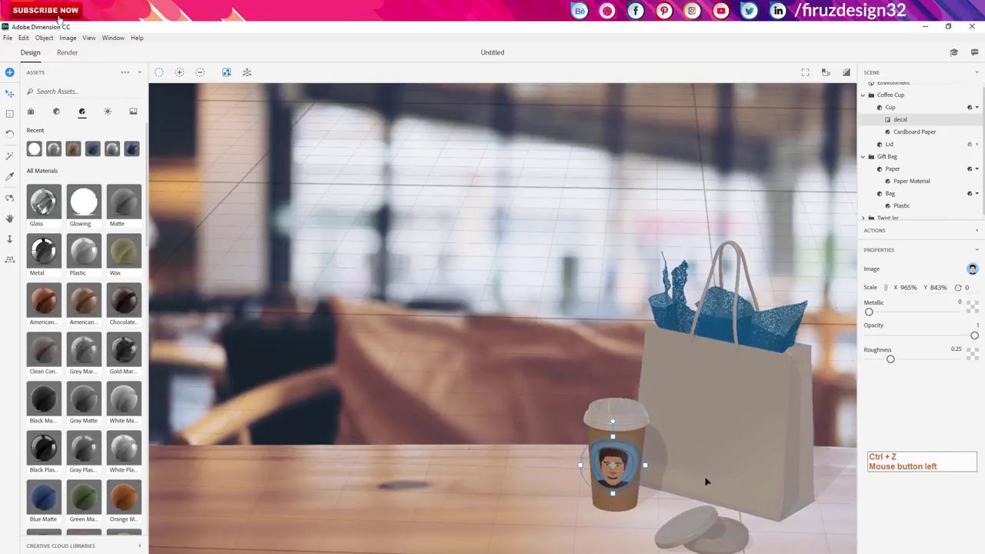
left_click(618, 437)
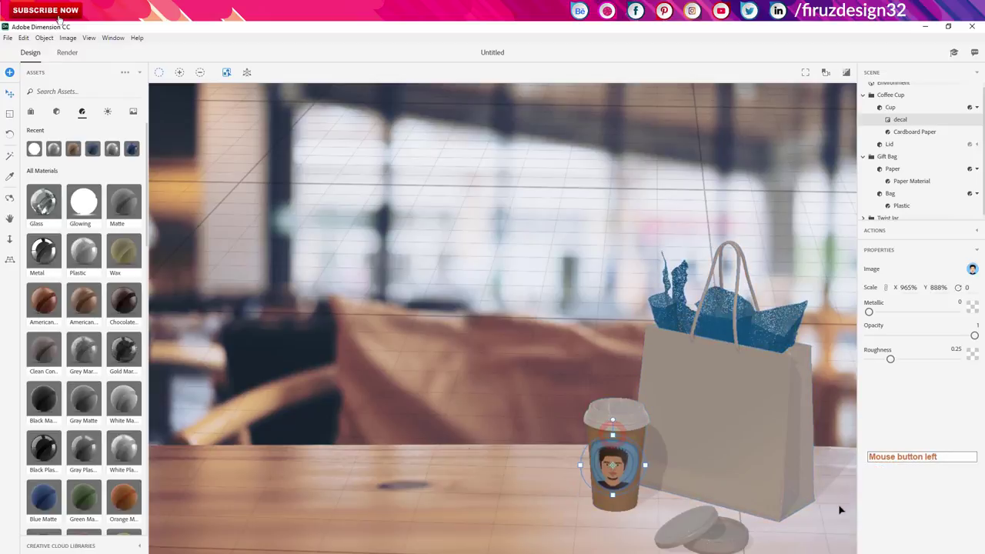
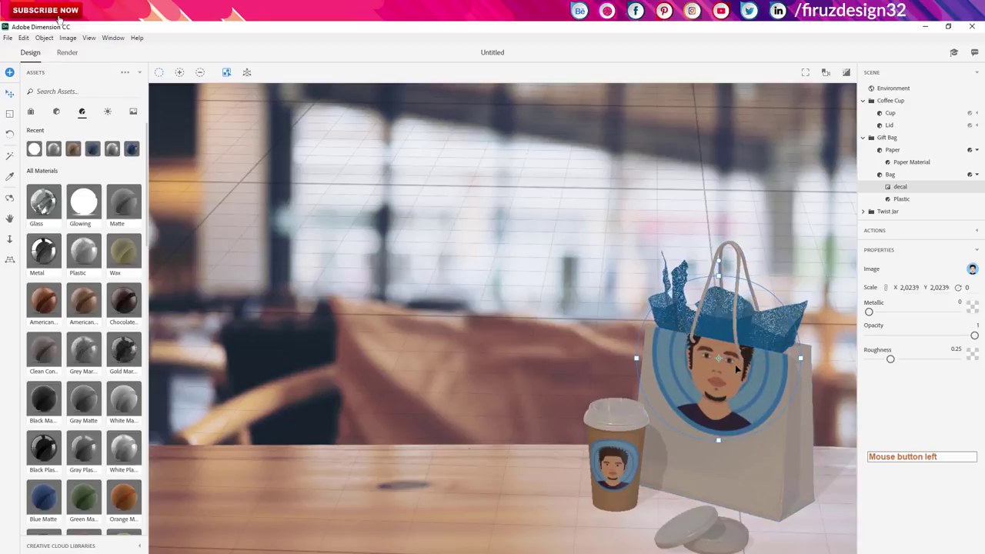
Move the bag decal to the centre of the gift bag's front and scale it down.
left_click(747, 383)
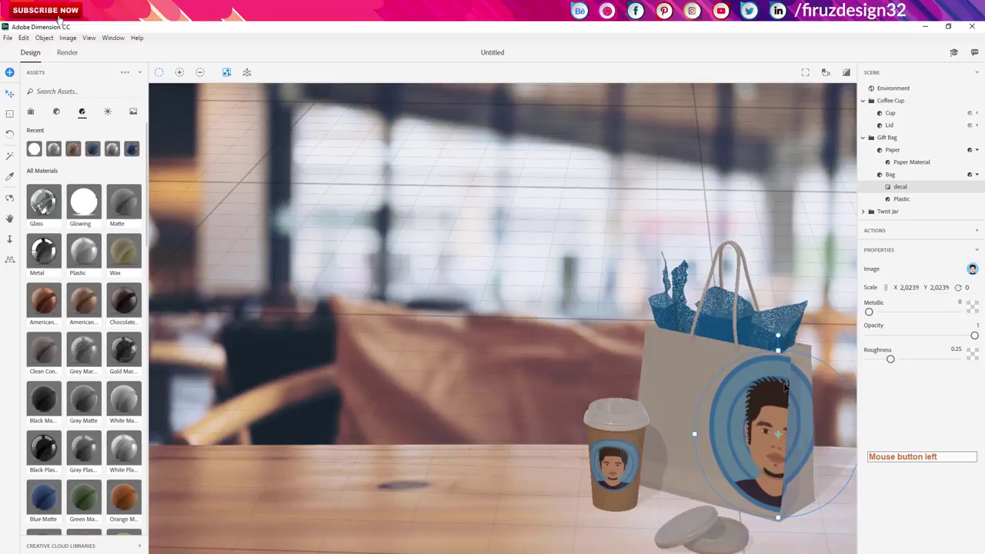
right_click(834, 471)
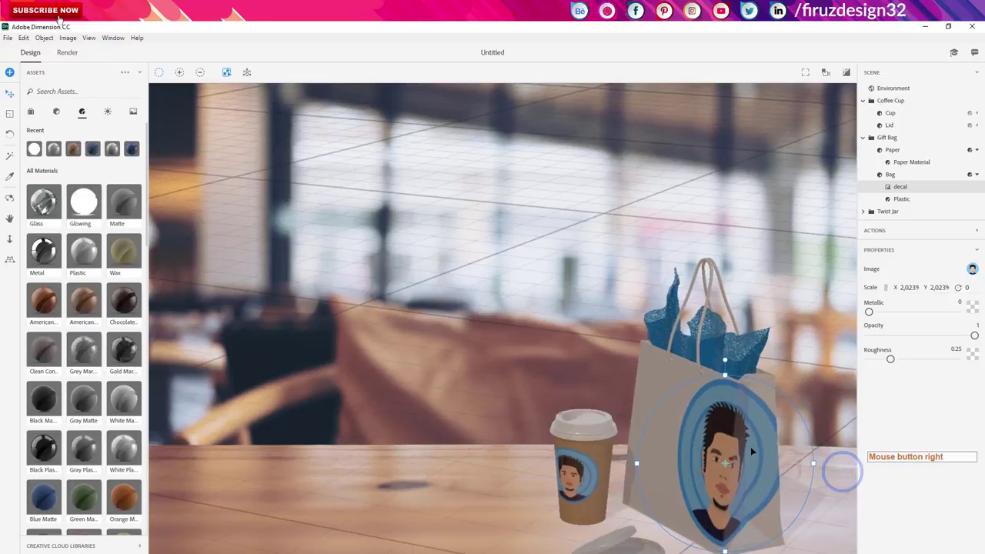
right_click(671, 503)
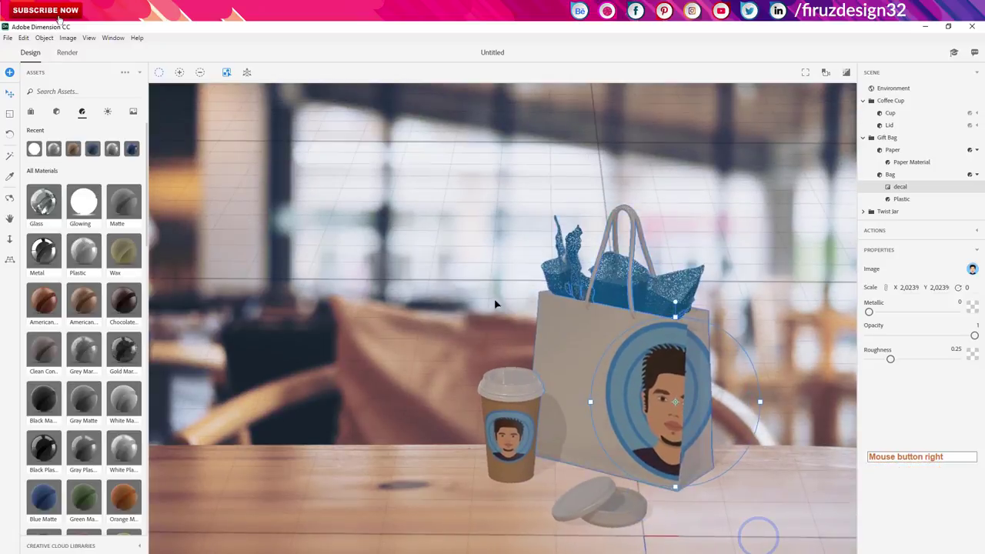
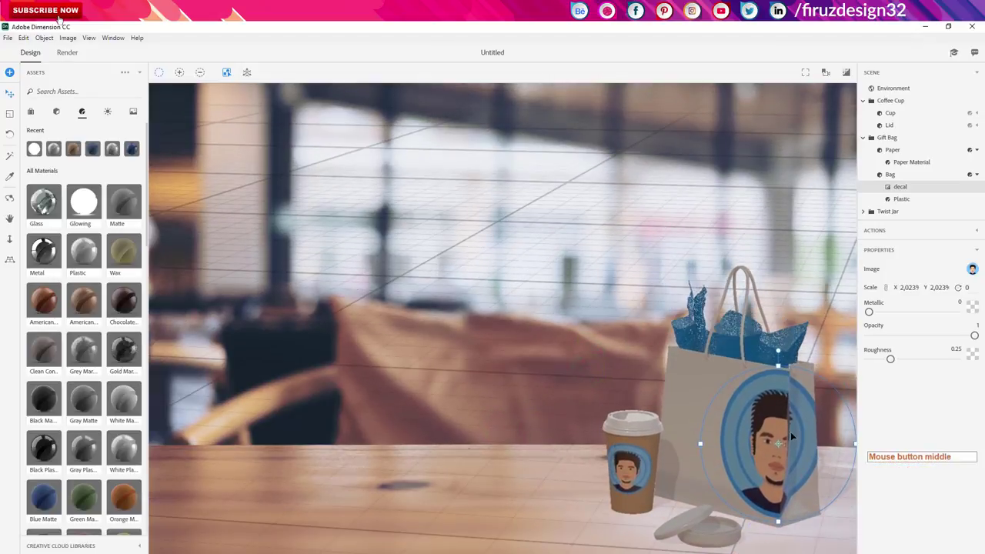
left_click(755, 457)
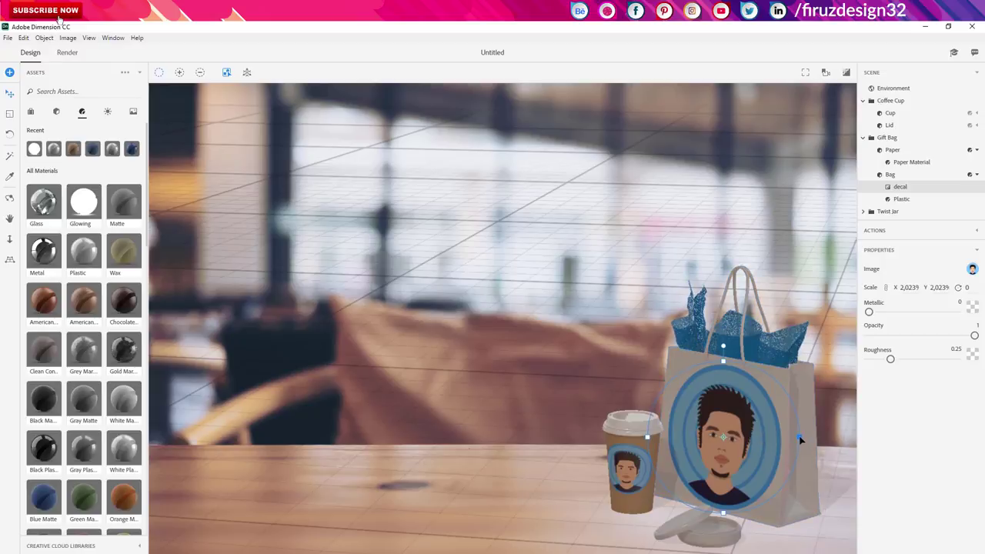
left_click(801, 437)
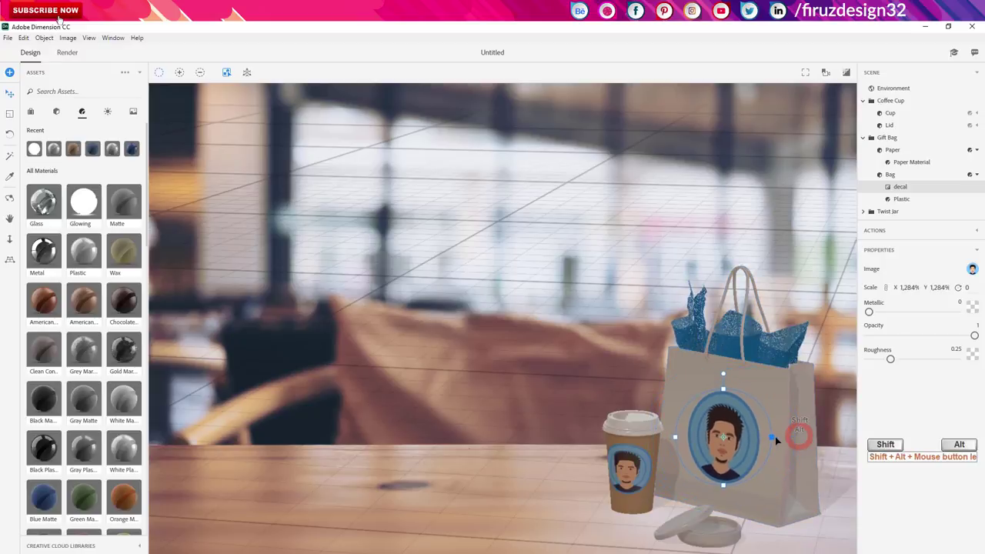
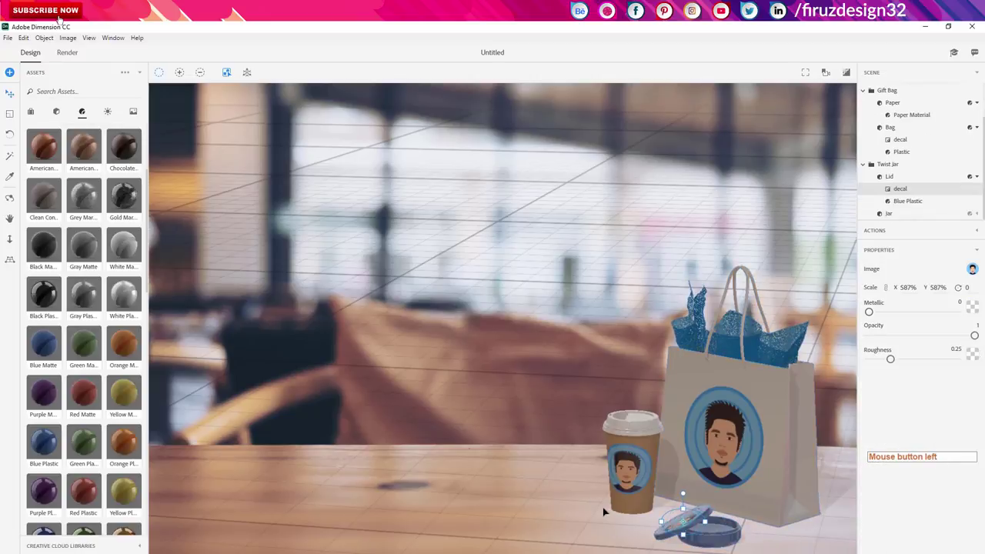
Place the face logo decal on top of the twist jar's blue lid.
right_click(612, 530)
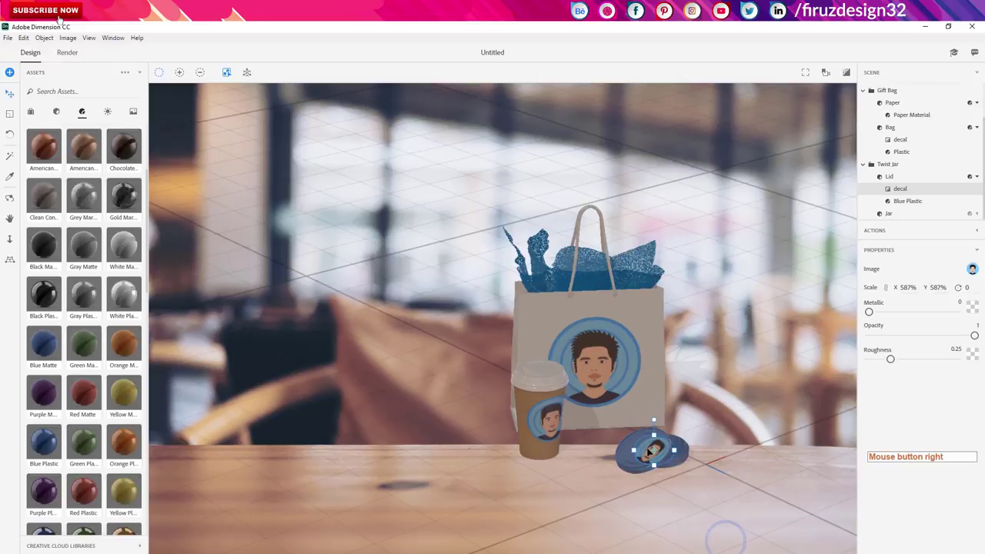
left_click(651, 449)
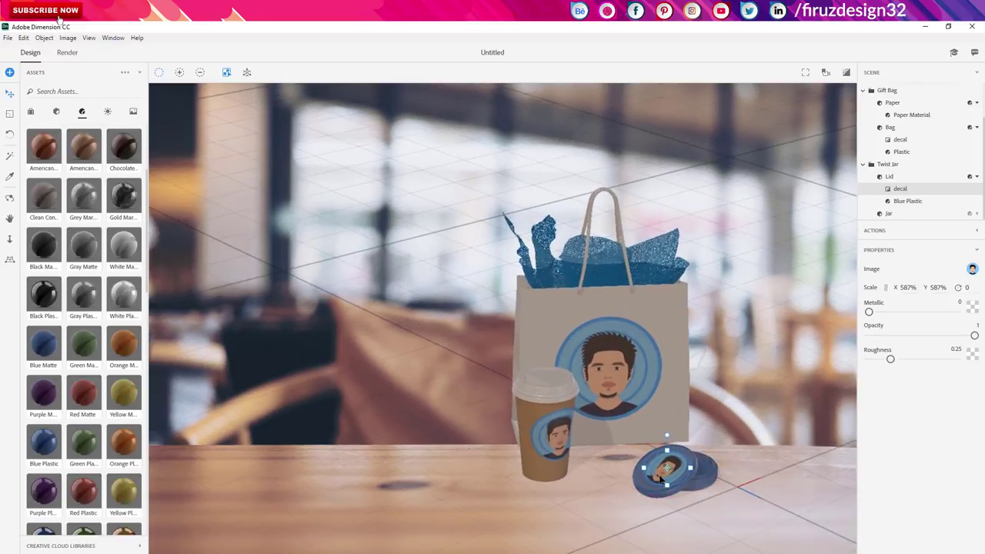
left_click(705, 501)
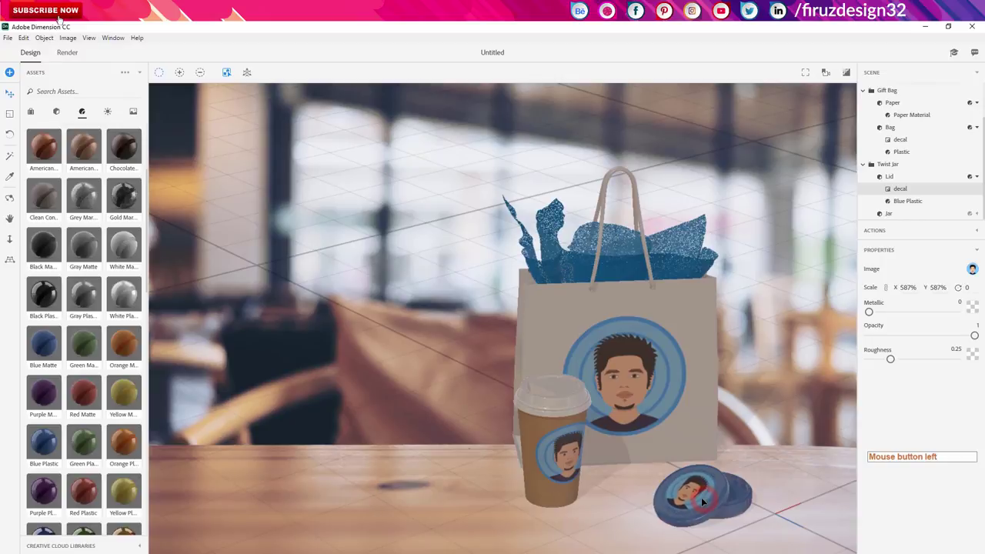
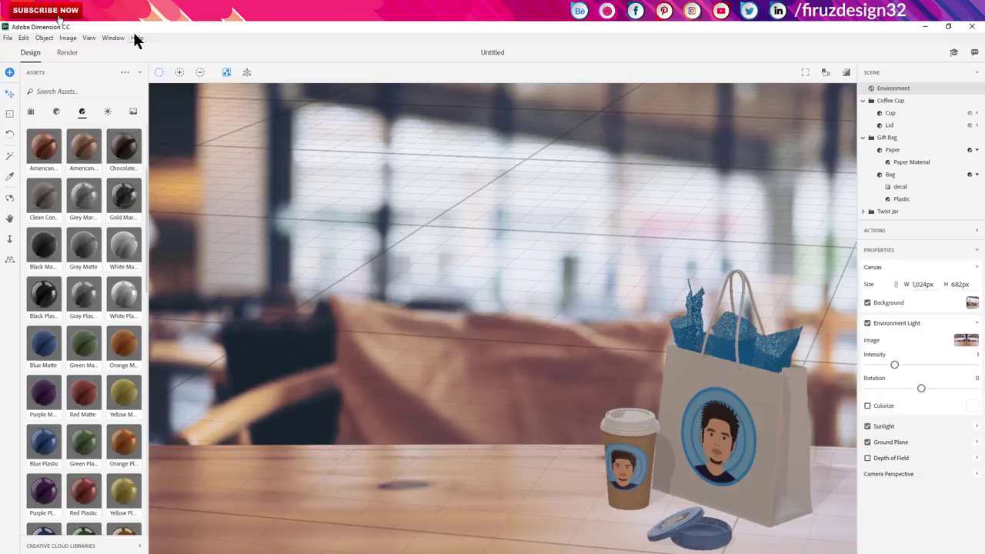
Start the guided tour from the Help menu.
left_click(138, 38)
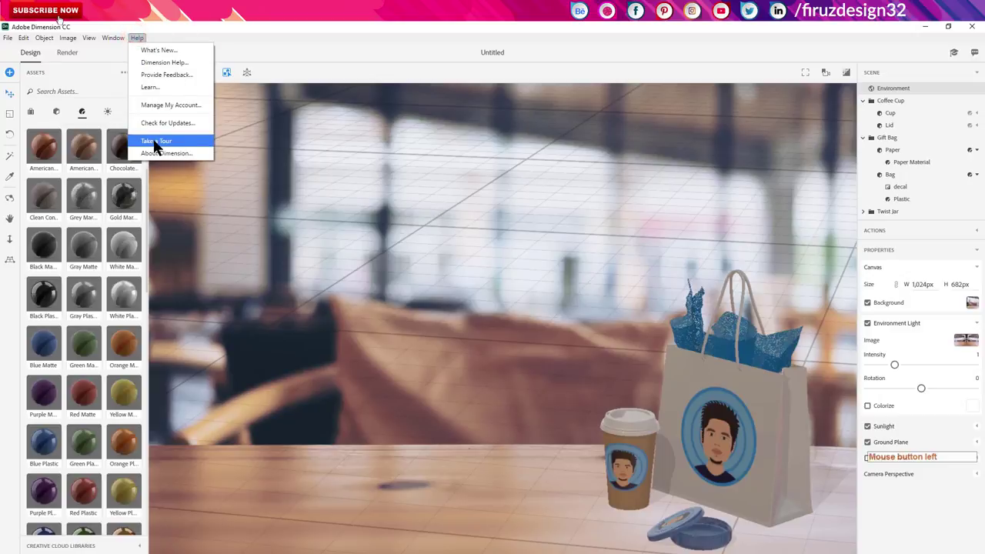
left_click(158, 145)
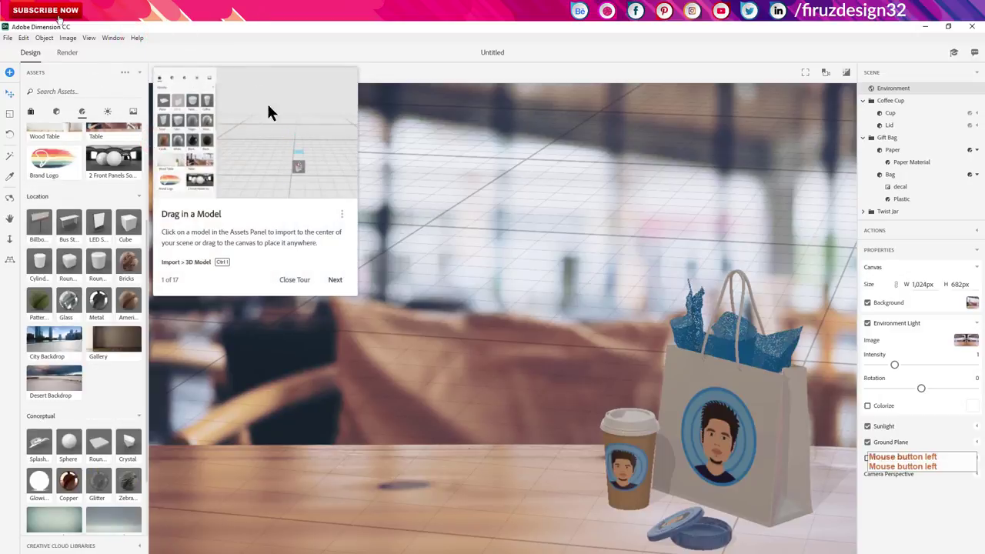
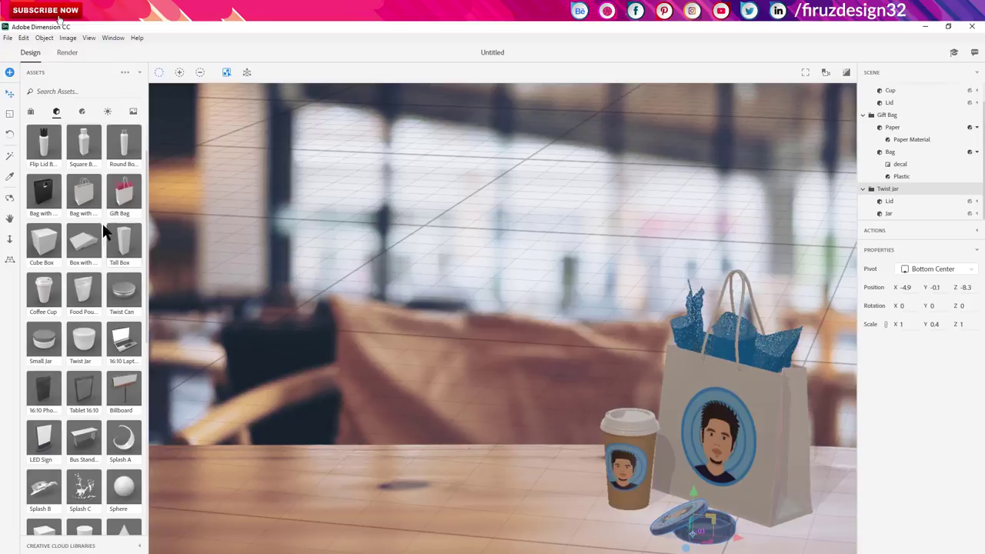
left_click(17, 45)
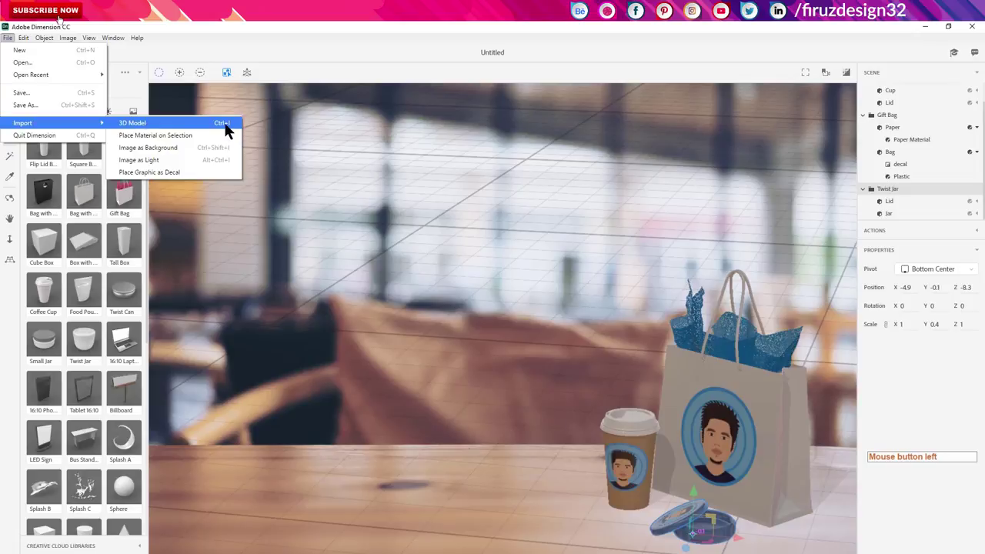
left_click(229, 128)
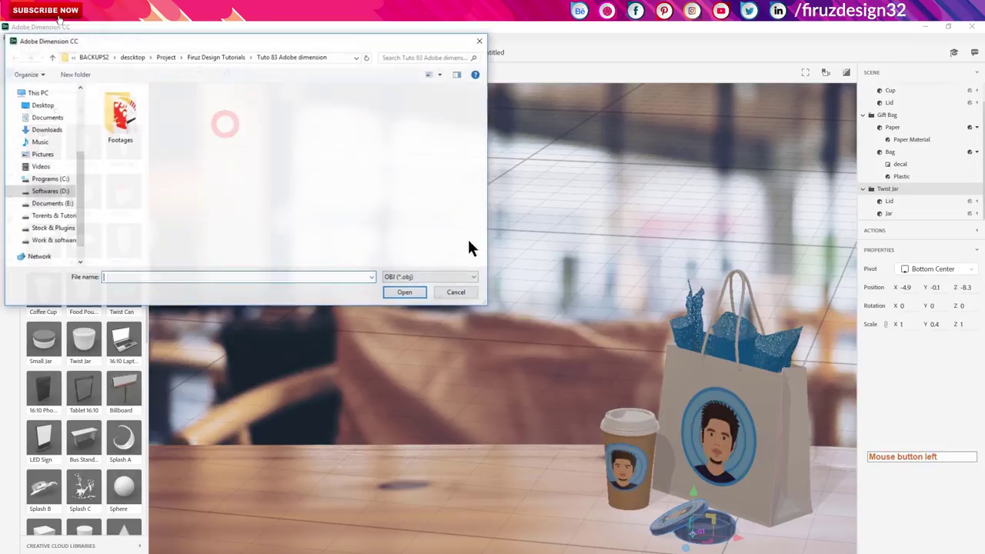
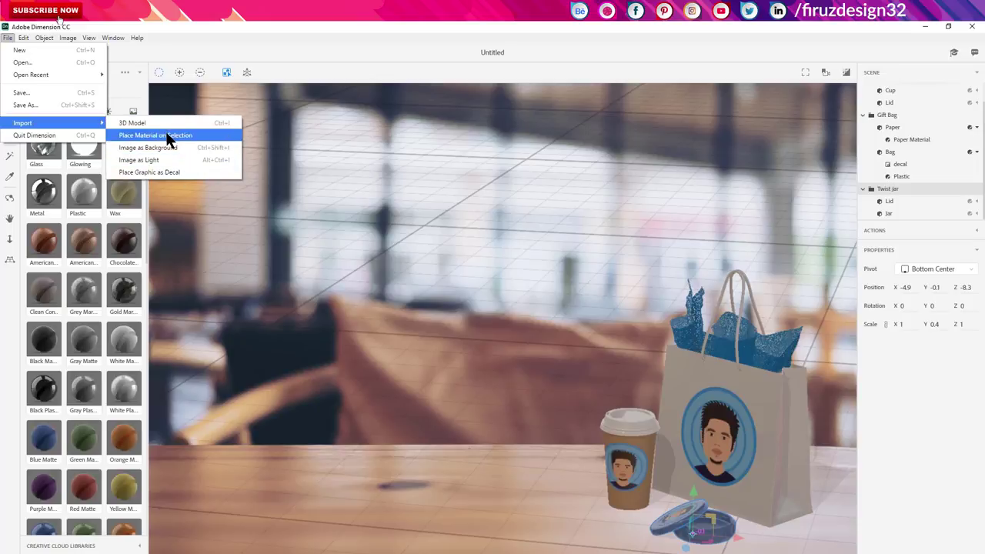
left_click(173, 140)
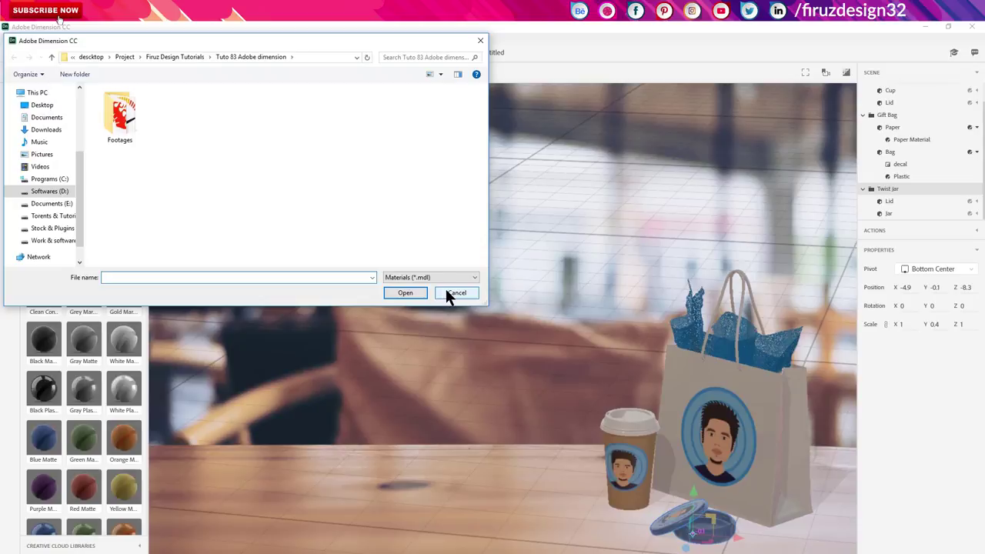
left_click(453, 298)
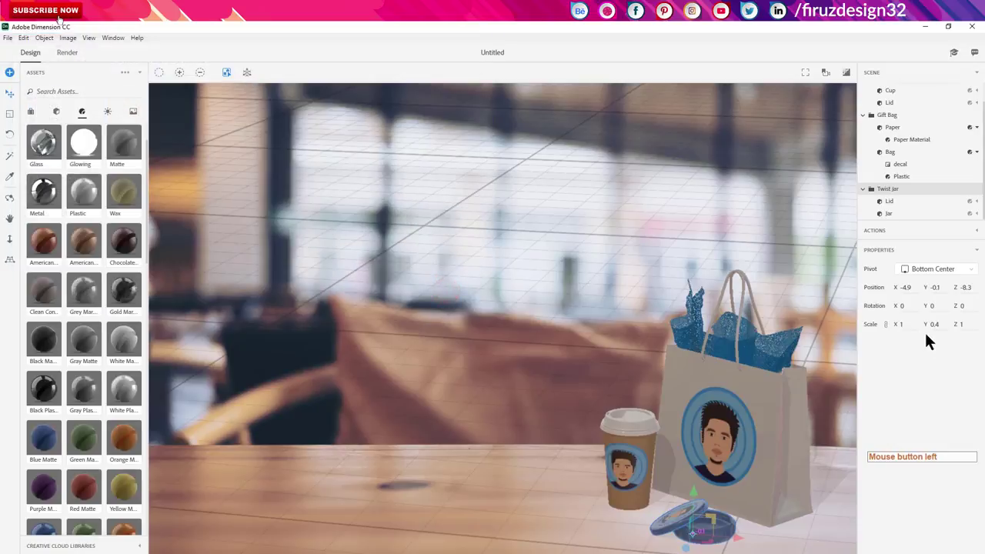
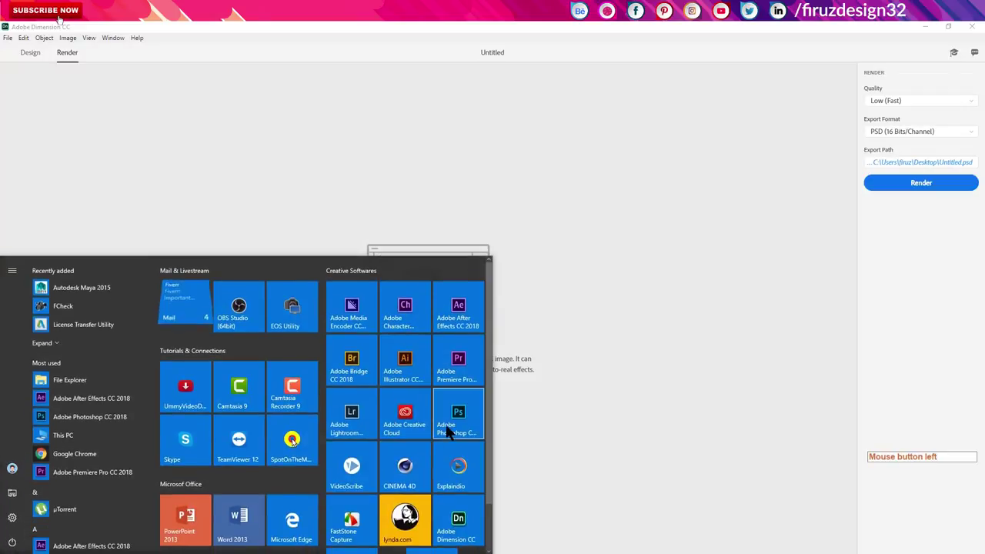
Flip between the Untitled and Untitled mid render tabs to compare them, then fit the render to the window.
left_click(458, 423)
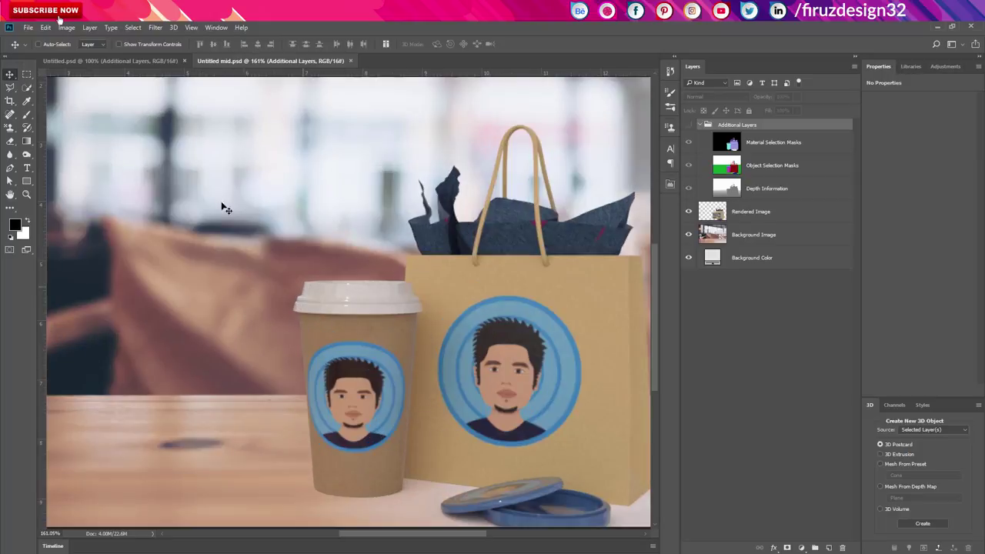
left_click(91, 71)
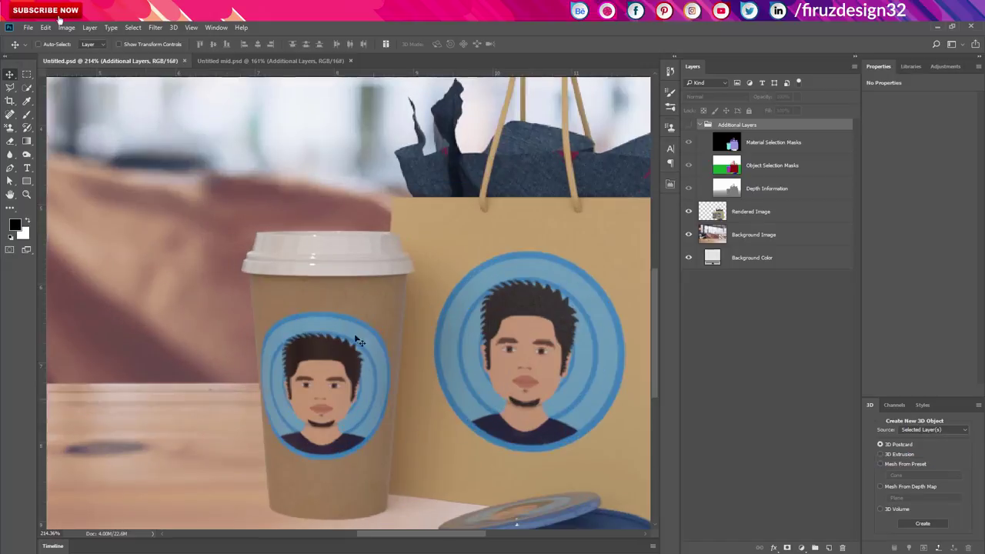
left_click(249, 70)
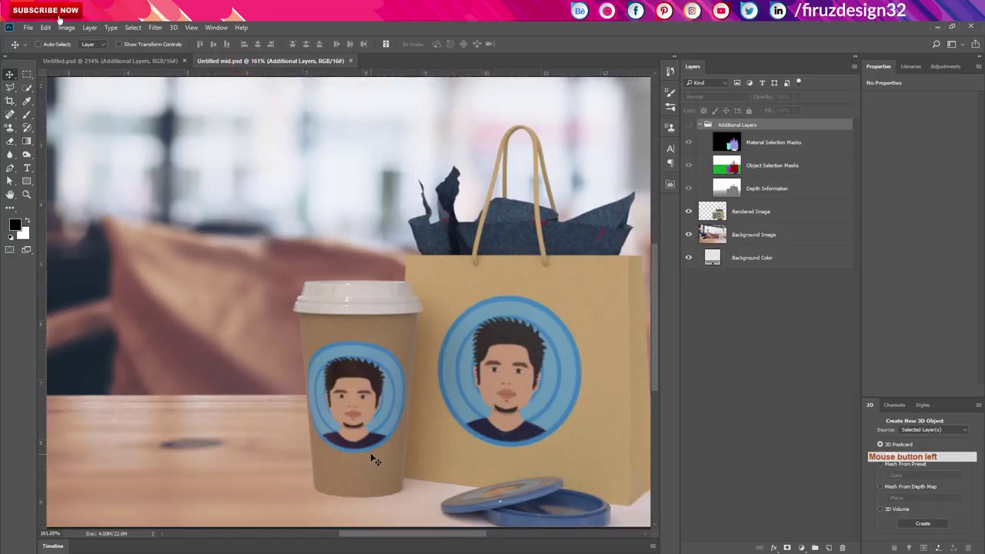
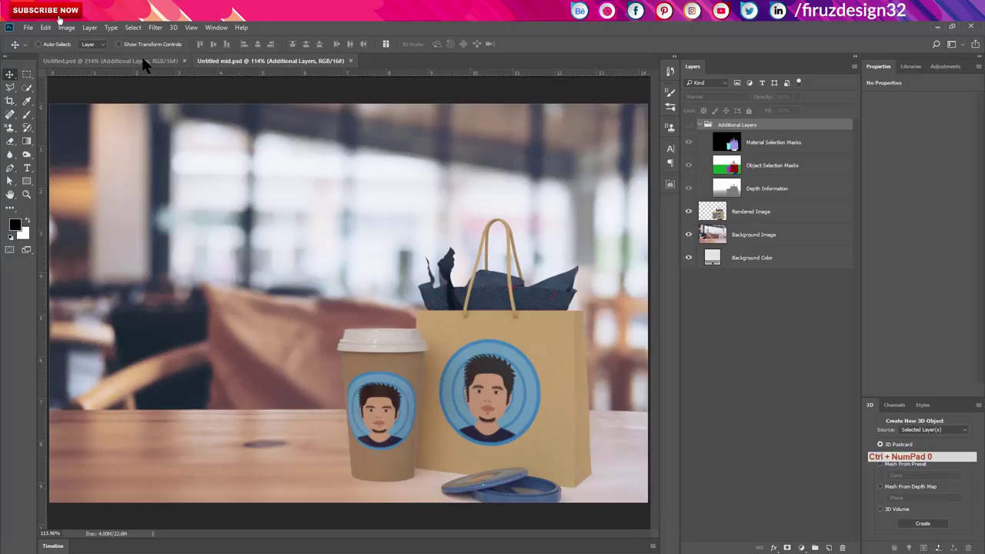
left_click(150, 67)
key("ctrl+KP_0")
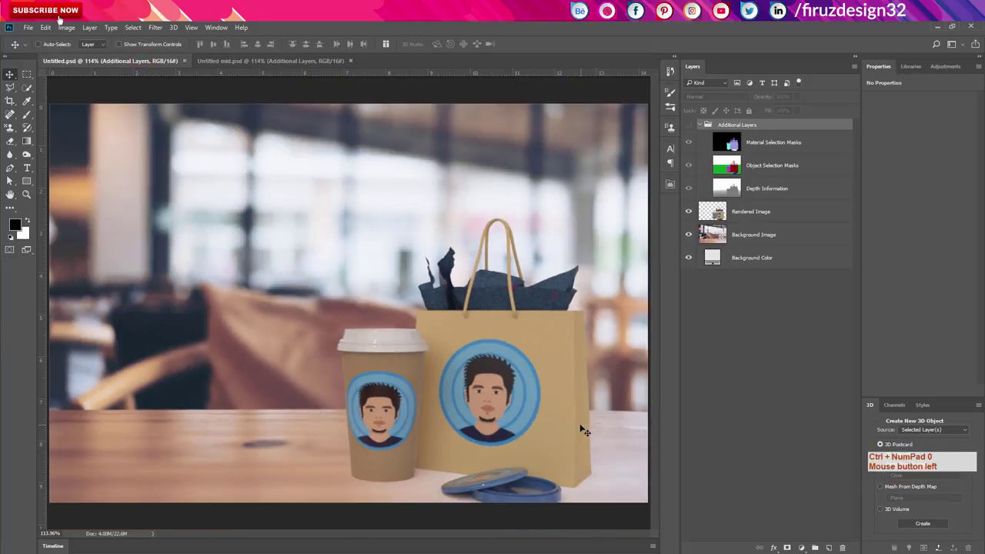
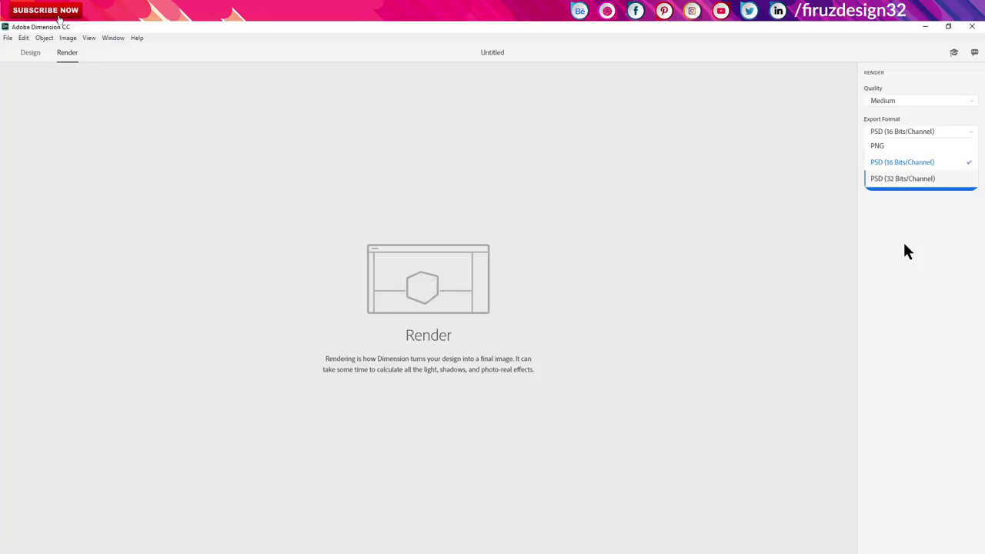
Set the export path for tutorial.psd and start the render.
left_click(911, 252)
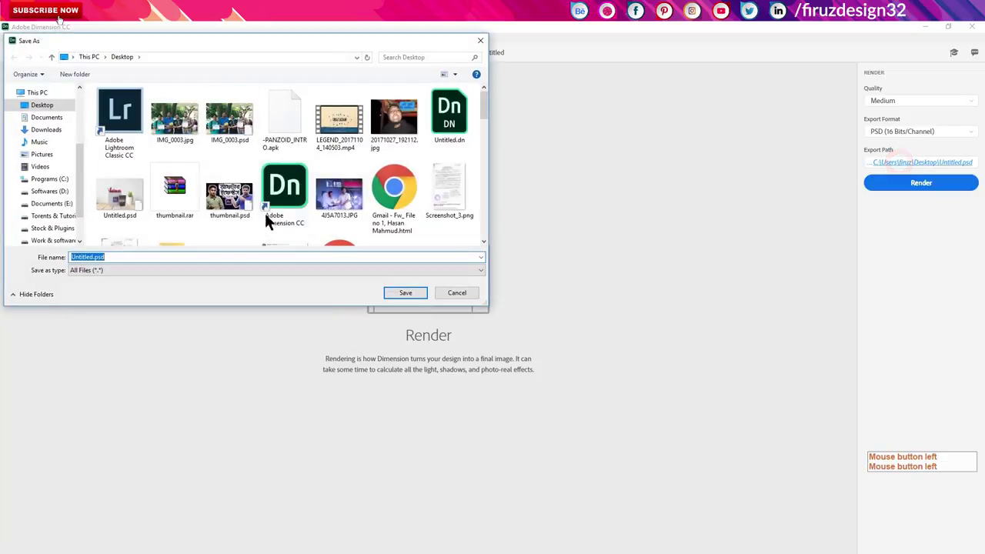
left_click(469, 300)
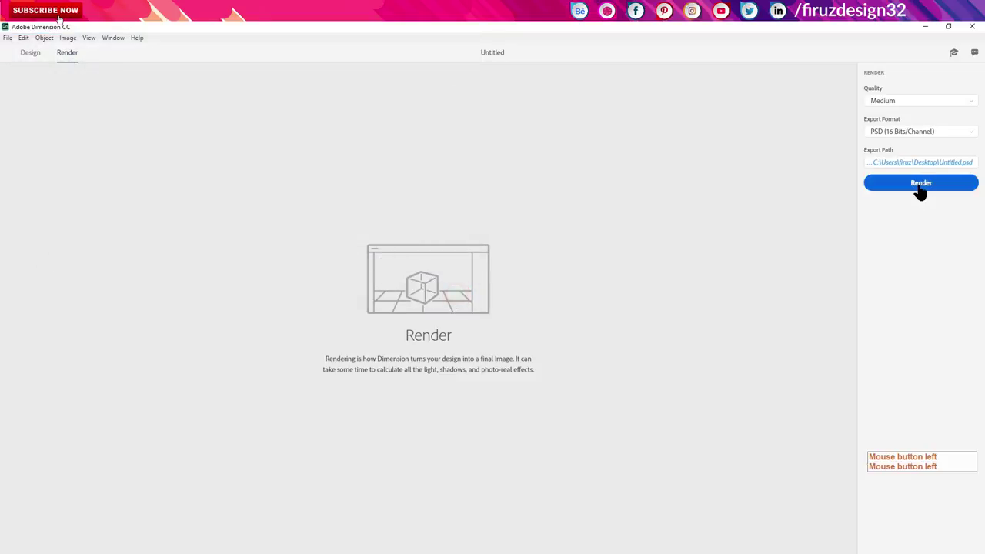
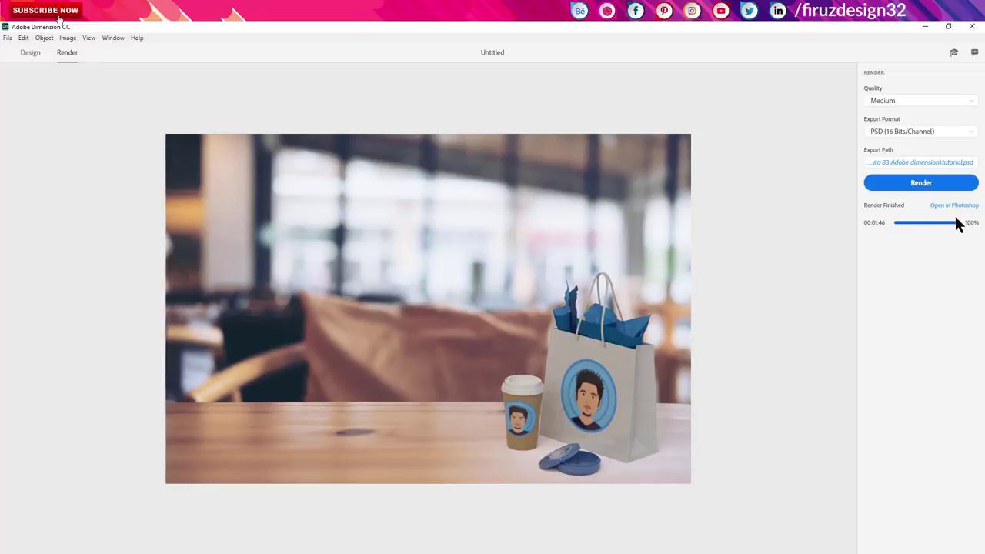
Open the finished render in Photoshop, probe the material selection mask with the Magic Wand, then deselect.
left_click(951, 215)
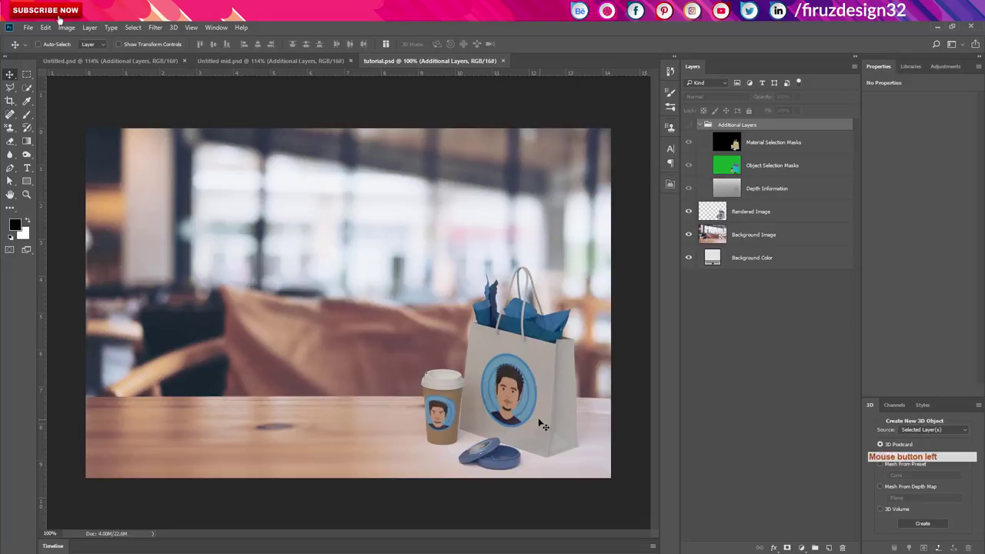
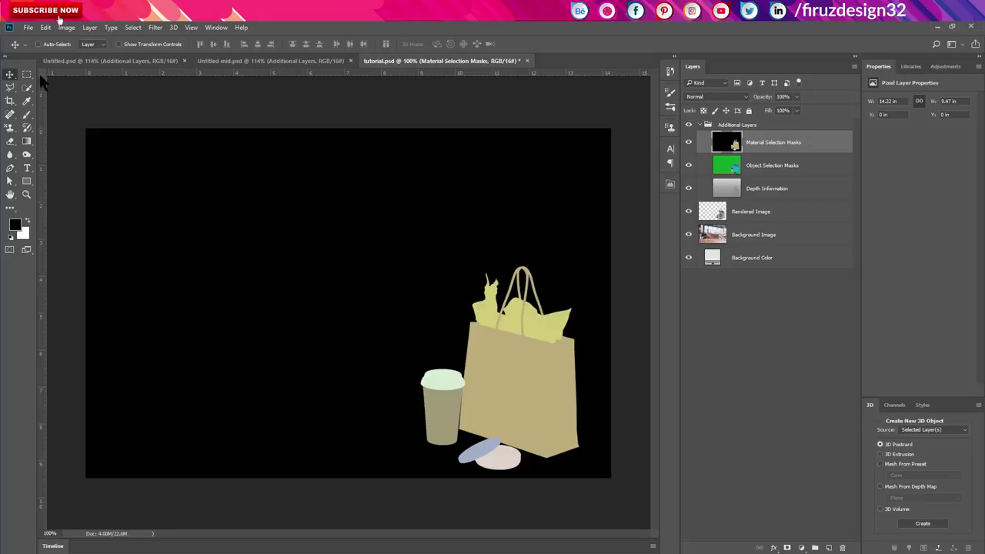
left_click(36, 83)
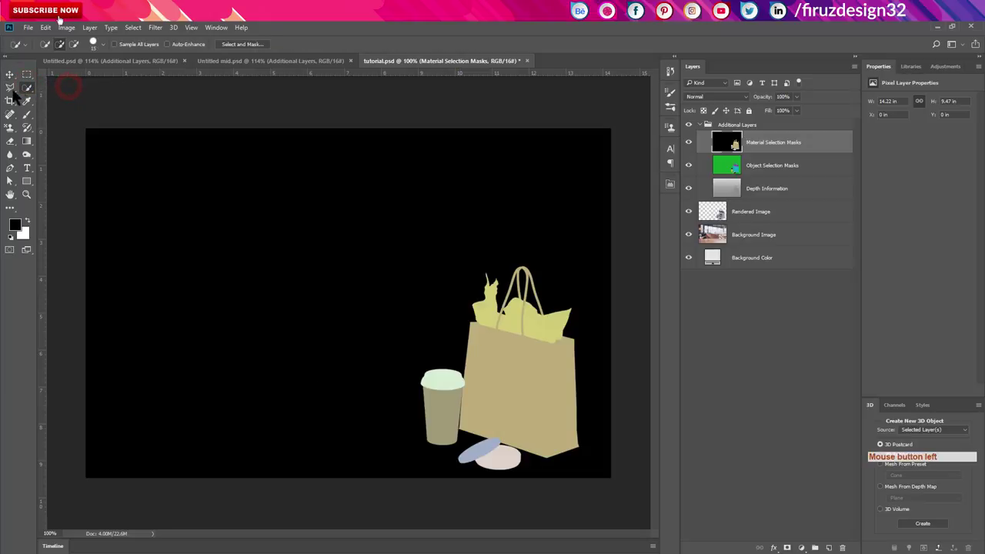
left_click(31, 93)
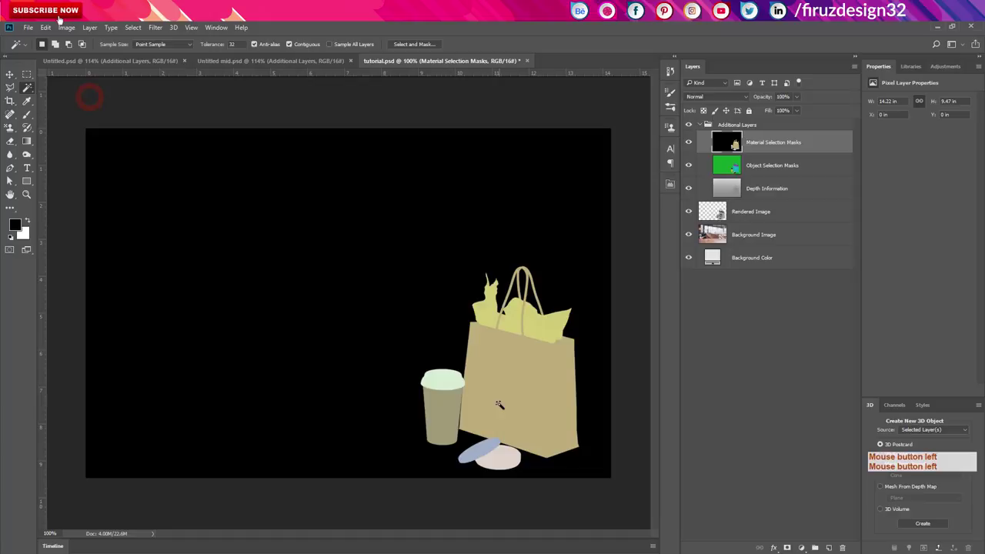
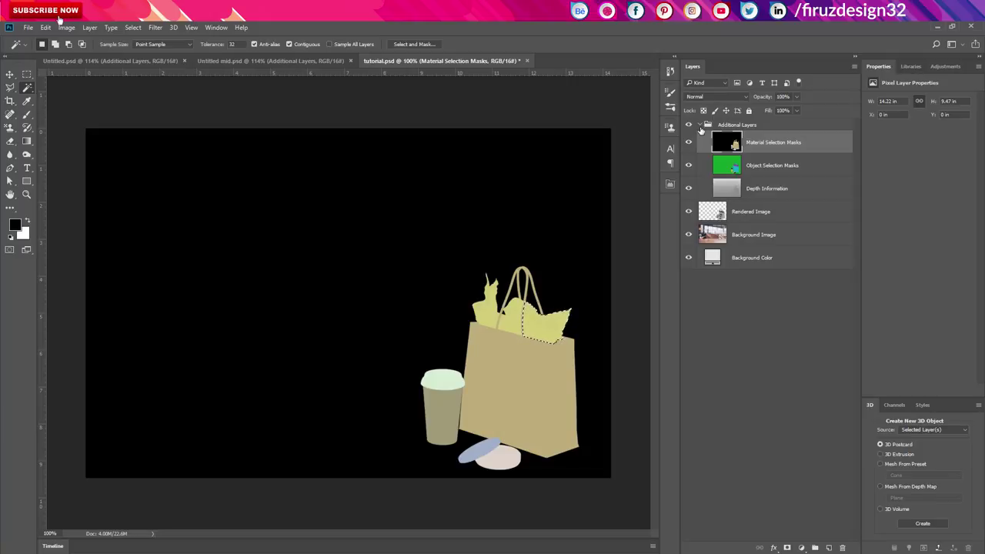
key("ctrl+d")
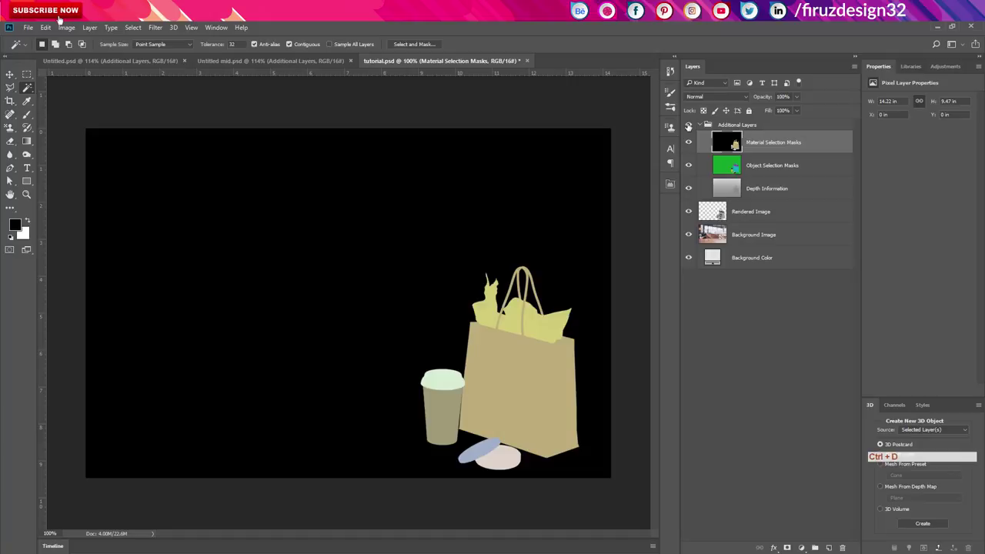
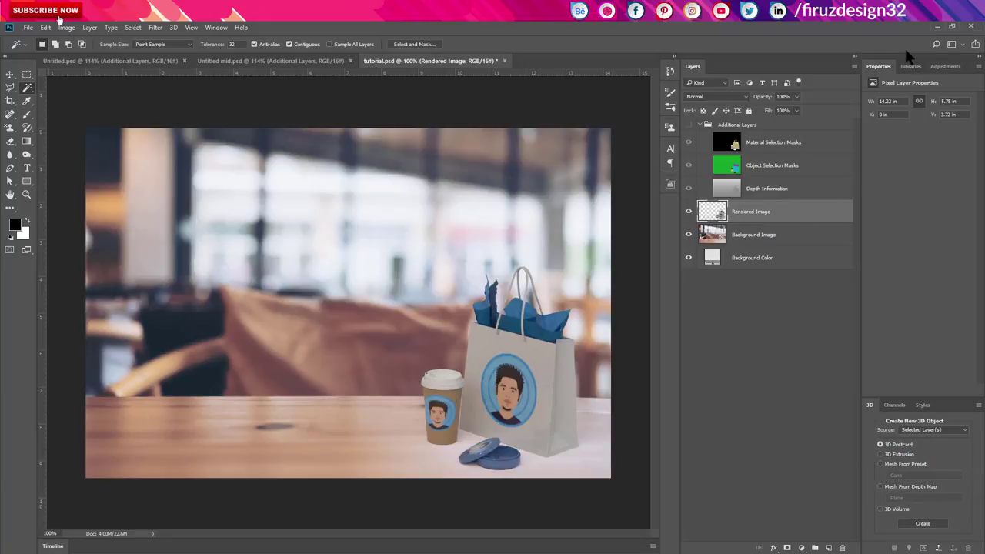
Show the Libraries panel, set Layer 1 to Overlay blending and adjust the brush for painting on it.
double_click(924, 66)
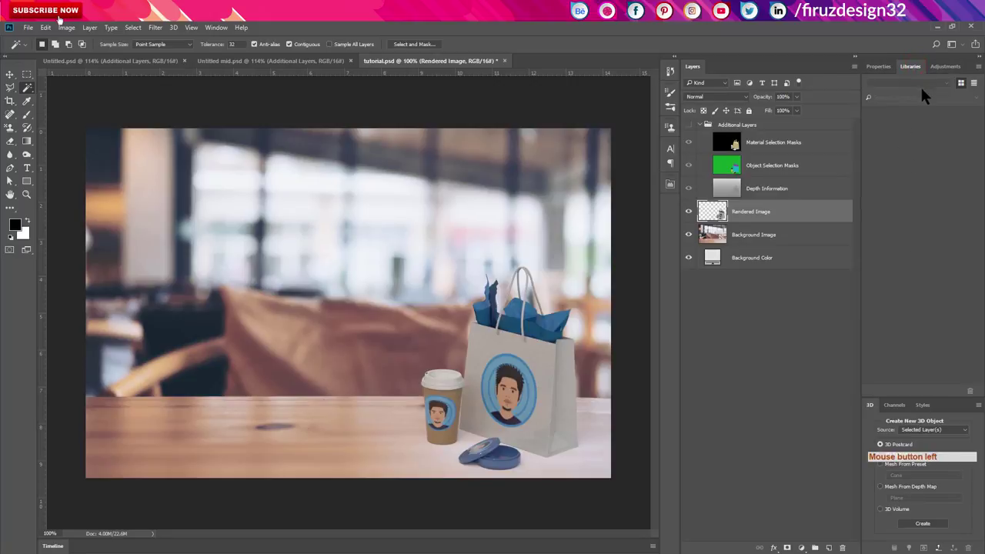
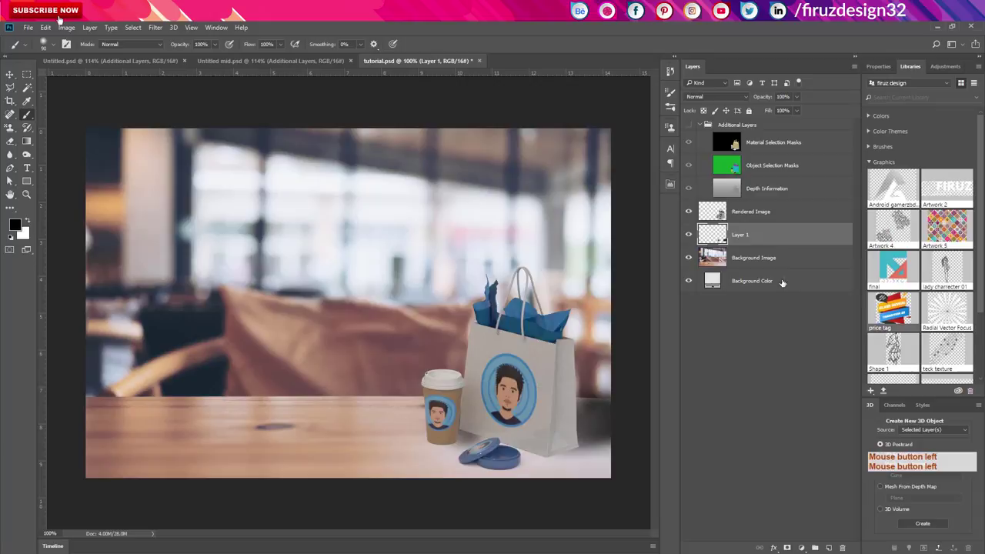
left_click(732, 106)
left_click(704, 204)
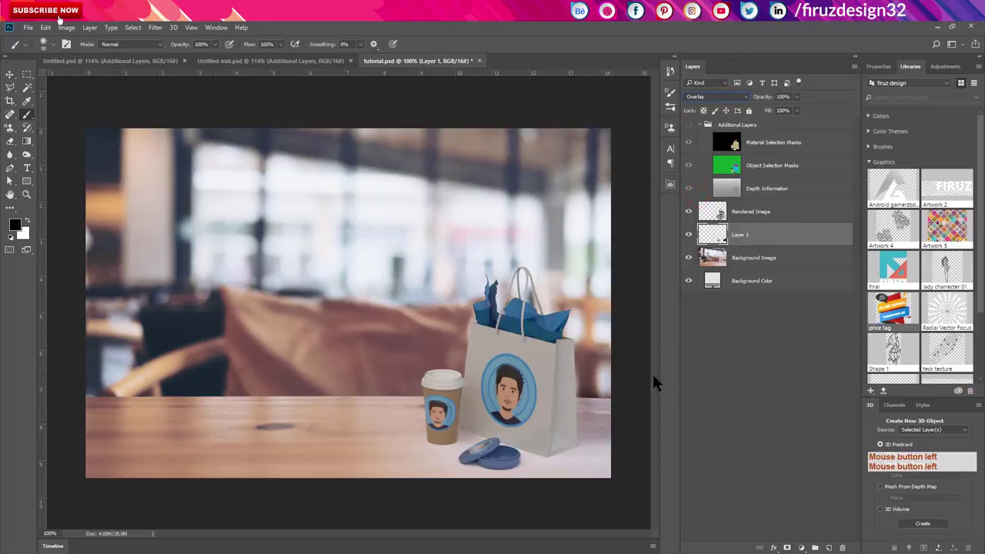
key("e")
key("e")
left_click(573, 291)
right_click(574, 291)
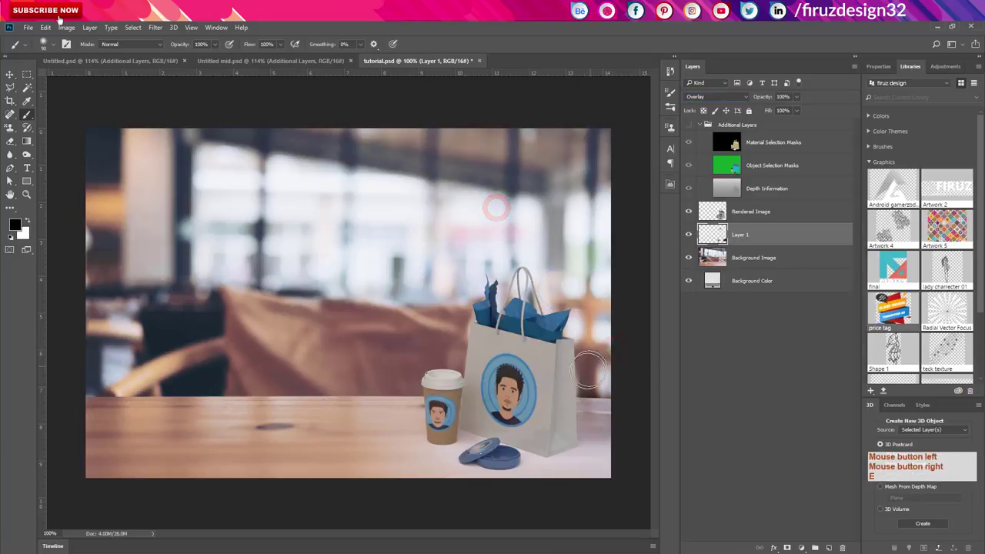